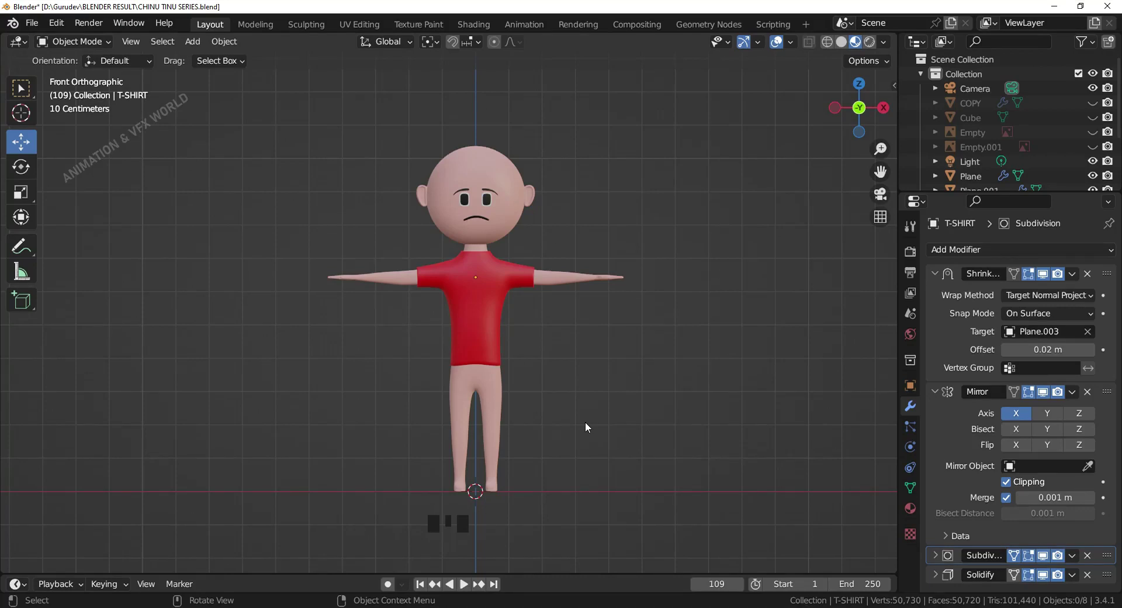
# Frame the torso in front view and select the T-shirt object
pyautogui.moveTo(612, 412); pyautogui.dragTo(455, 392)
pyautogui.press('KP_1')
pyautogui.scroll(3)
pyautogui.moveTo(569, 406); pyautogui.dragTo(599, 389)
pyautogui.scroll(3)
pyautogui.middleClick(538, 390)
pyautogui.scroll(-3)
pyautogui.moveTo(535, 402); pyautogui.dragTo(516, 392)
pyautogui.click(515, 391)
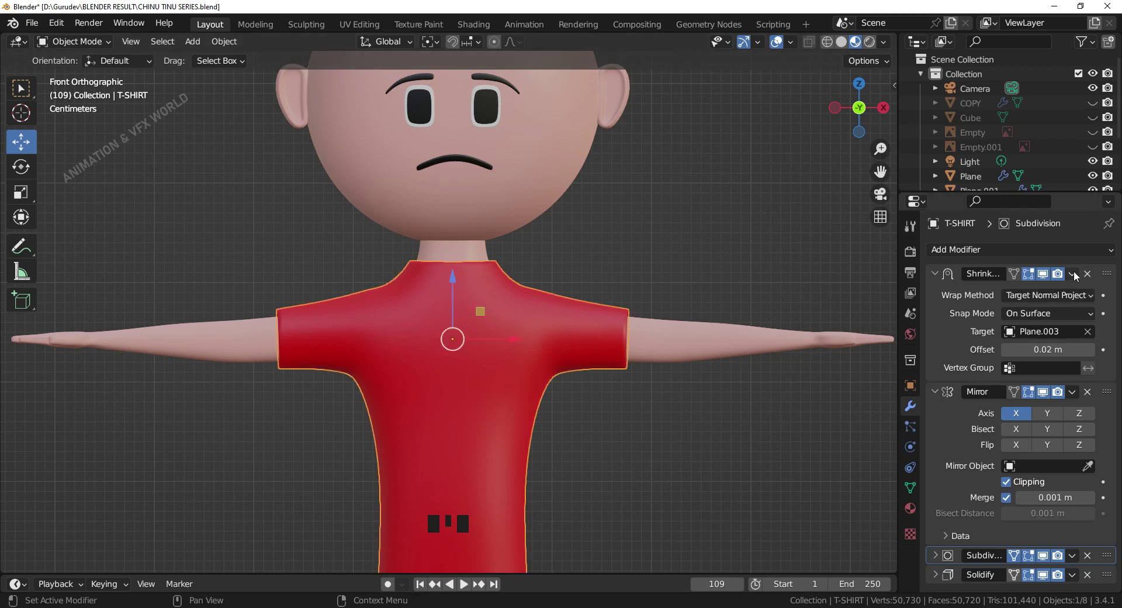
# Remove the Shrinkwrap modifier, leaving Mirror, Subdivision and Solidify on the shirt
pyautogui.moveTo(589, 392); pyautogui.dragTo(541, 375)
pyautogui.scroll(3)
pyautogui.click(1008, 354)
pyautogui.moveTo(615, 424); pyautogui.dragTo(615, 419)
pyautogui.scroll(3)
pyautogui.press('KP_1')
pyautogui.scroll(-3)
pyautogui.moveTo(557, 472); pyautogui.dragTo(1077, 276)
pyautogui.moveTo(1078, 276); pyautogui.dragTo(603, 578)
pyautogui.click(666, 461)
# Enter Edit Mode on the T-shirt and frame its mesh for editing
pyautogui.moveTo(648, 461); pyautogui.dragTo(518, 430)
pyautogui.press('KP_1')
pyautogui.scroll(3)
pyautogui.moveTo(478, 471); pyautogui.dragTo(481, 483)
pyautogui.scroll(-3)
pyautogui.middleClick(486, 461)
pyautogui.click(508, 228)
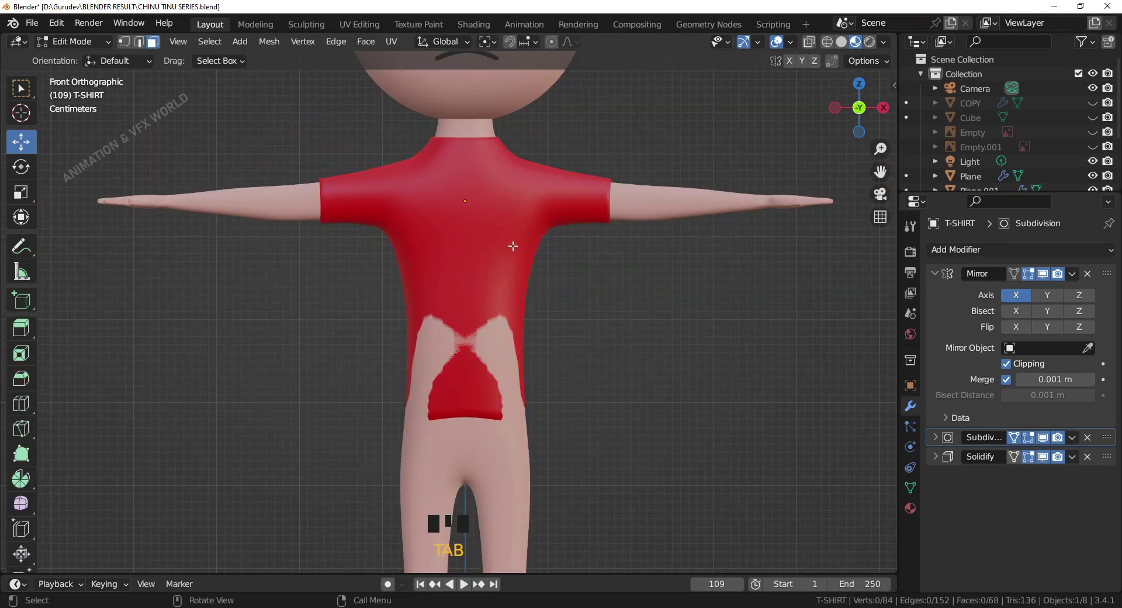
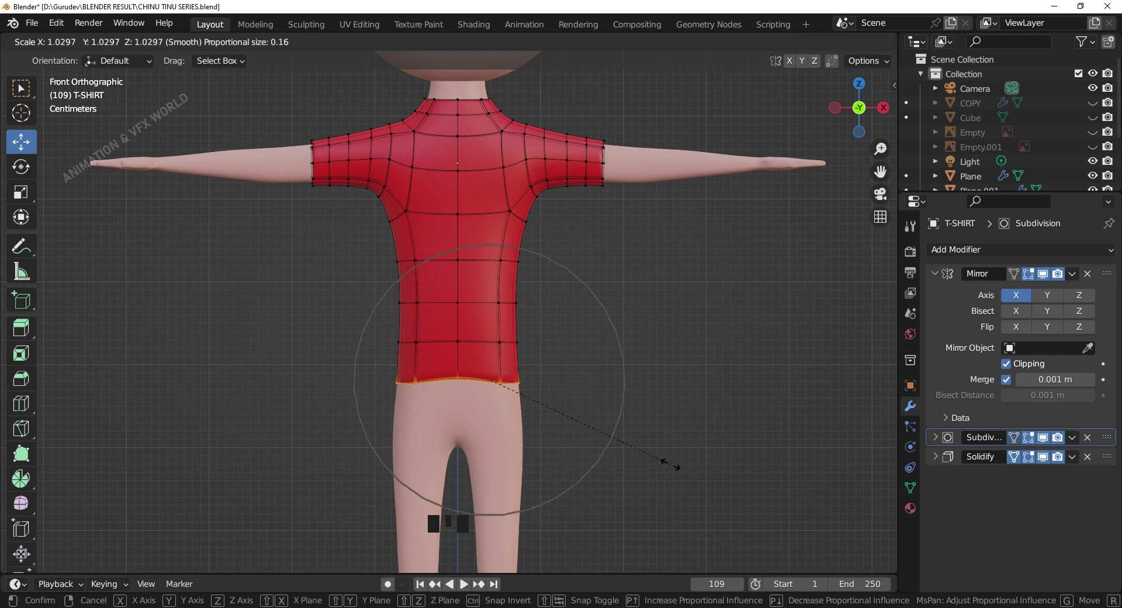
# Confirm the widened shirt bottom and leave Edit Mode
pyautogui.press('Tab')
# Select the Plane.003 shirt piece and view it from the right side
pyautogui.click(694, 468)
pyautogui.moveTo(629, 439); pyautogui.dragTo(653, 343)
pyautogui.press('KP_3')
pyautogui.scroll(3)
pyautogui.middleClick(631, 377)
pyautogui.click(565, 237)
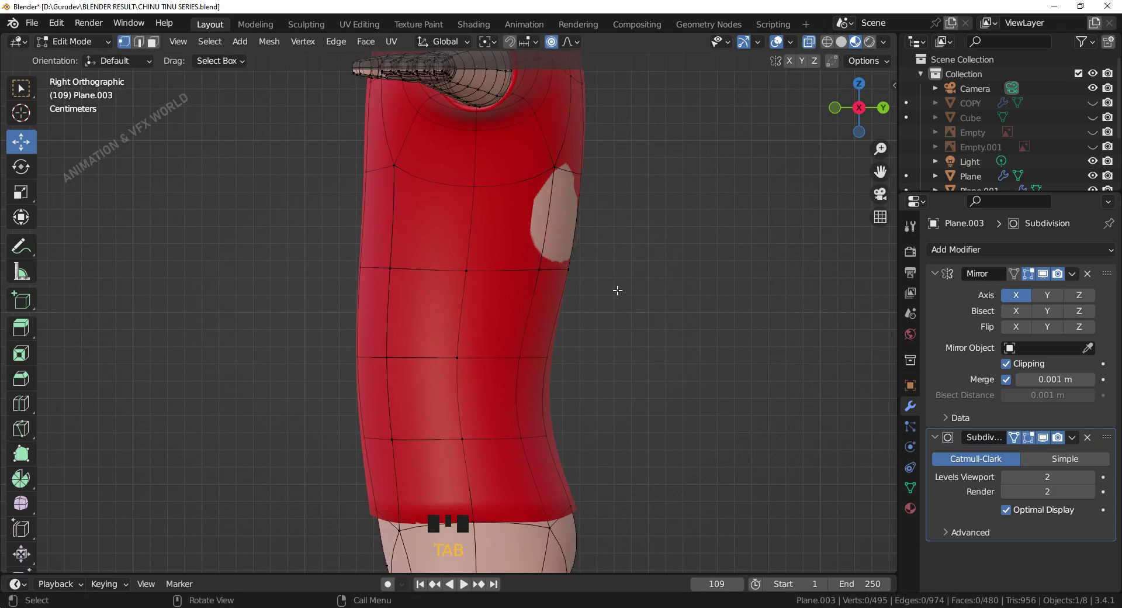
# Grab the side vertex beside the exposed skin and pull it outward with proportional editing
pyautogui.moveTo(579, 292); pyautogui.dragTo(538, 293)
pyautogui.press('KP_3')
pyautogui.moveTo(538, 294); pyautogui.dragTo(524, 160)
pyautogui.click(524, 160)
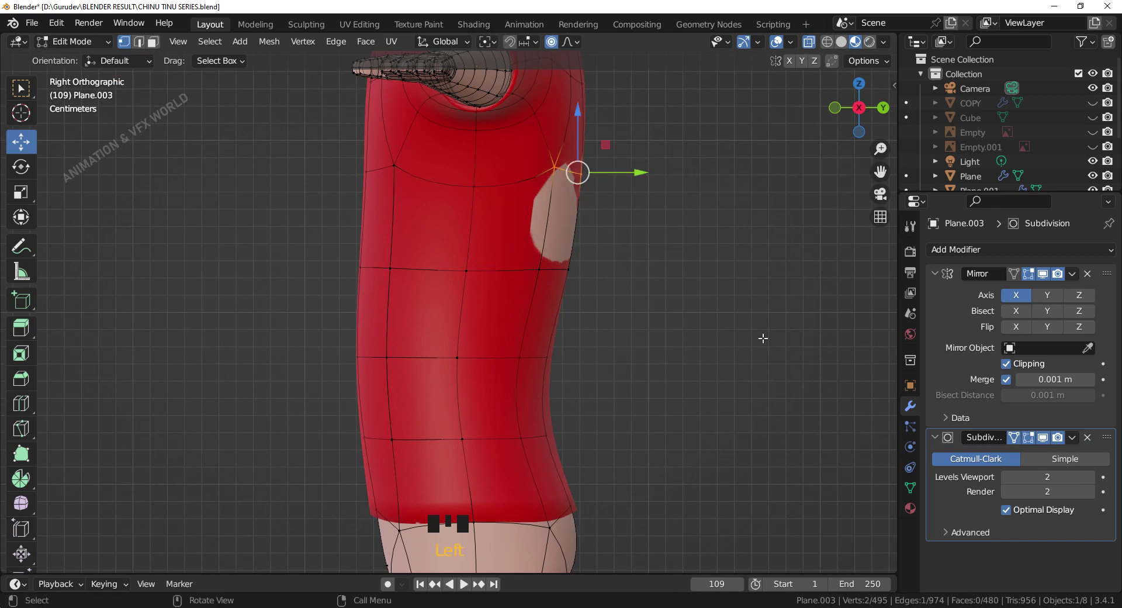
pyautogui.scroll(-3)
pyautogui.moveTo(626, 247); pyautogui.dragTo(601, 320)
pyautogui.scroll(3)
pyautogui.moveTo(601, 320); pyautogui.dragTo(539, 229)
pyautogui.click(540, 229)
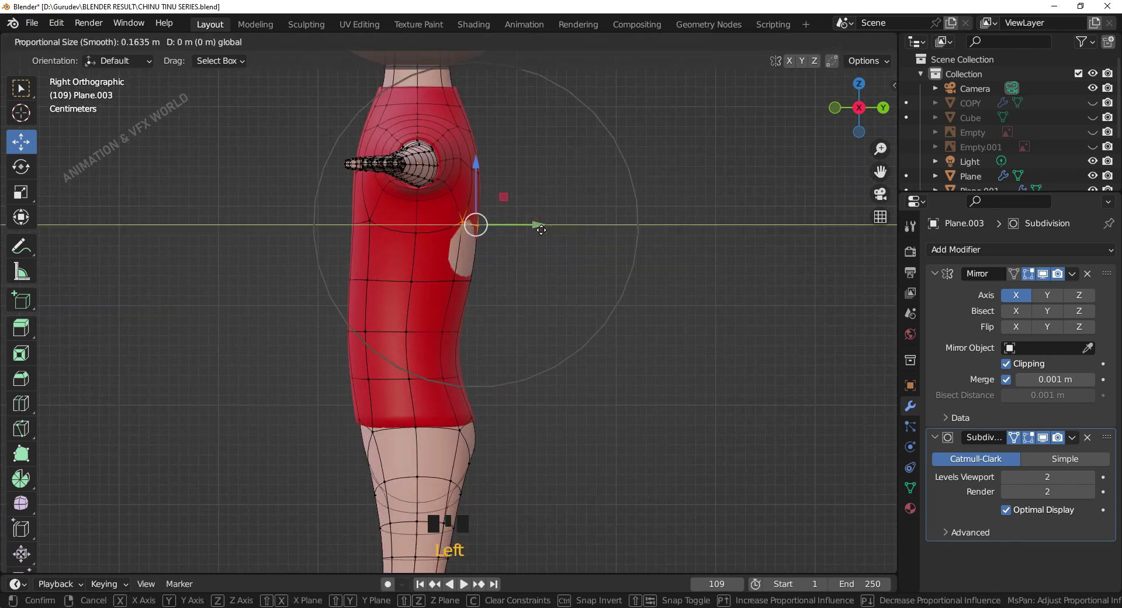
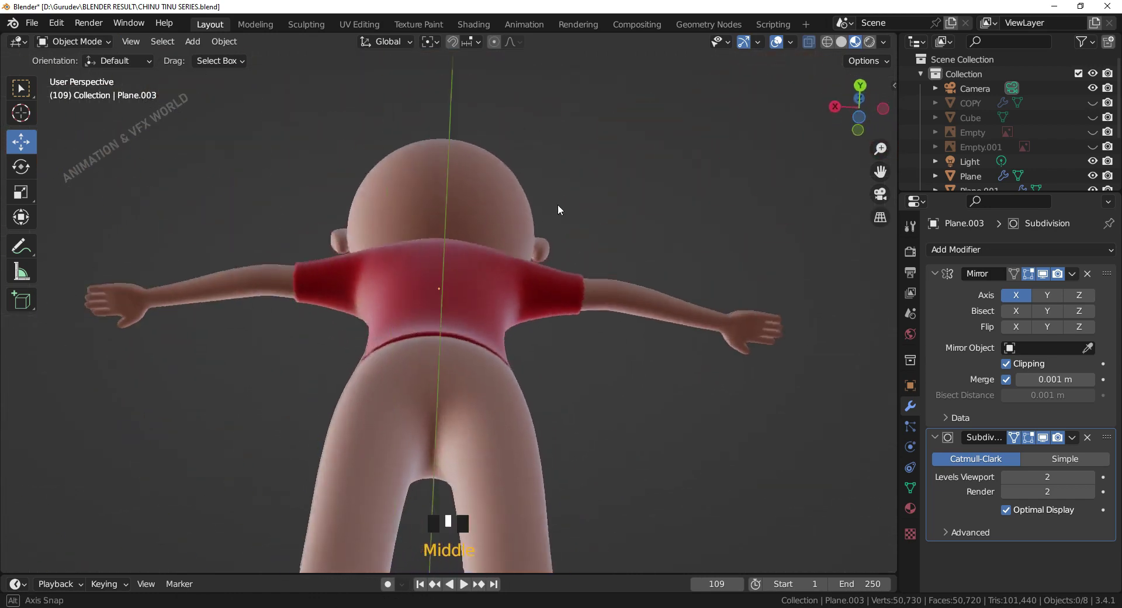
# From the front view, select the shirt's bottom edge loop and begin flattening it vertically
pyautogui.press('KP_1')
pyautogui.moveTo(581, 318); pyautogui.dragTo(596, 404)
pyautogui.scroll(3)
pyautogui.moveTo(565, 431); pyautogui.dragTo(709, 425)
pyautogui.press('KP_1')
pyautogui.scroll(-3)
pyautogui.moveTo(571, 377); pyautogui.dragTo(496, 366)
pyautogui.click(496, 366)
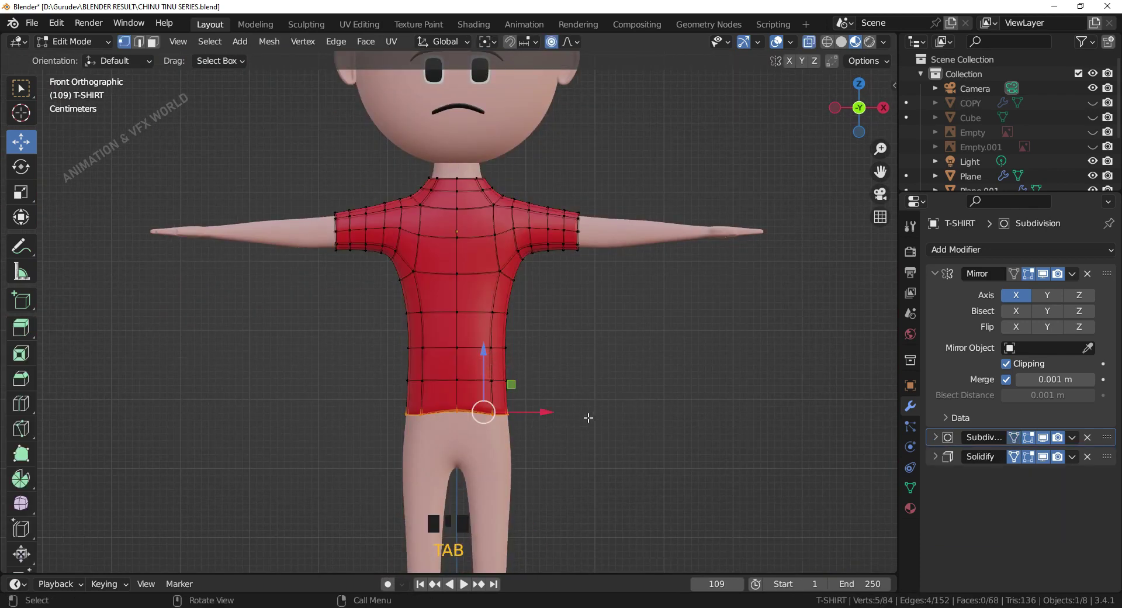
pyautogui.click(554, 44)
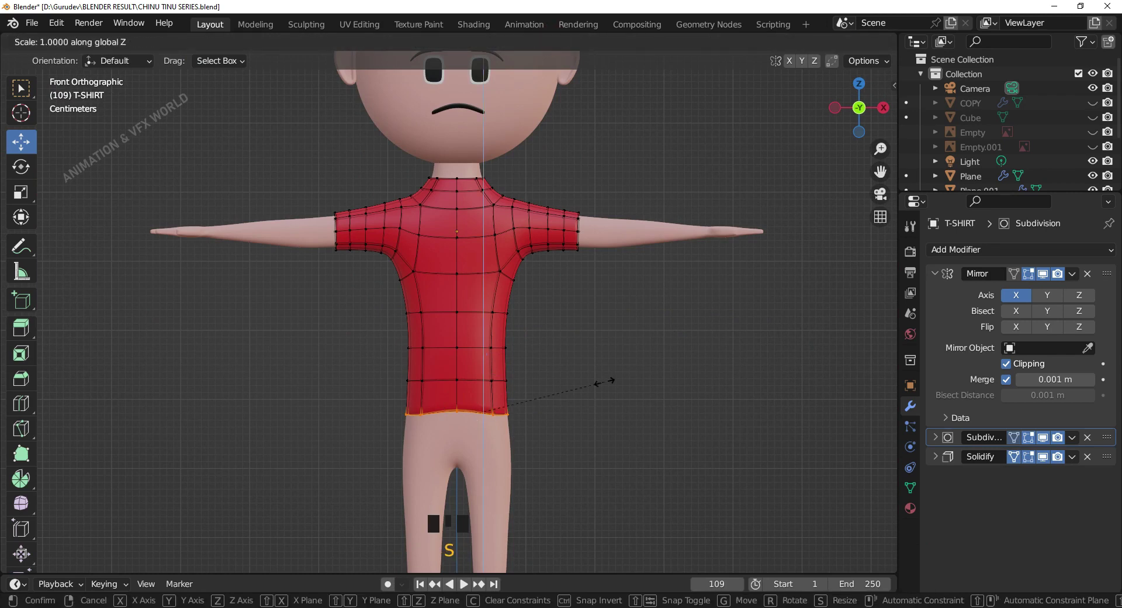
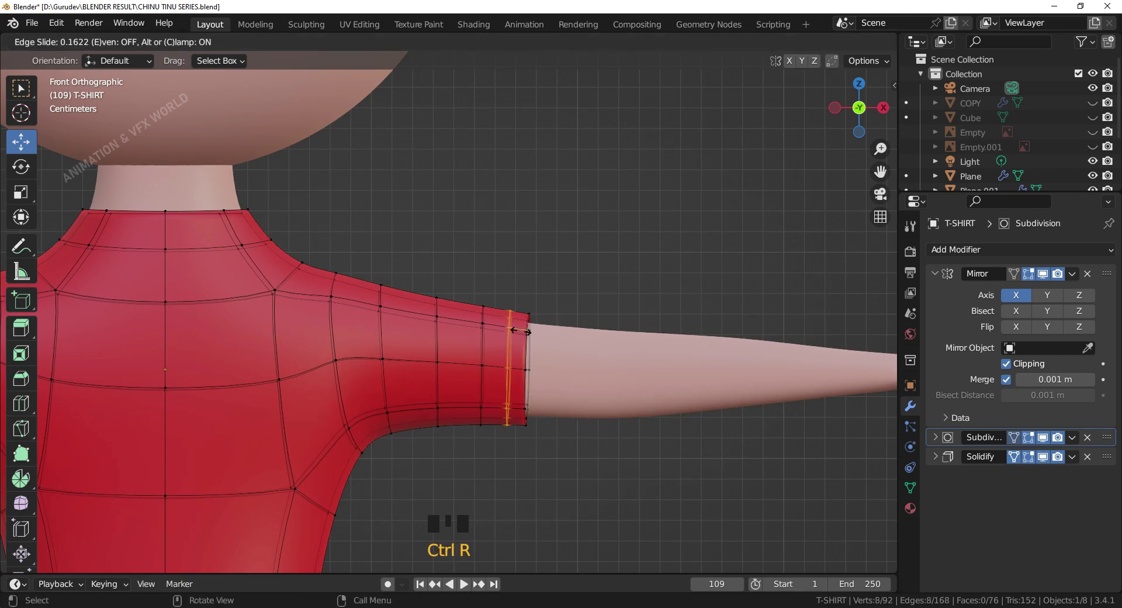
# Slide the new loop to the sleeve end and select the narrow cuff face strip
pyautogui.moveTo(162, 45); pyautogui.dragTo(537, 220)
pyautogui.press('alt+z')
pyautogui.click(584, 239)
pyautogui.click(520, 318)
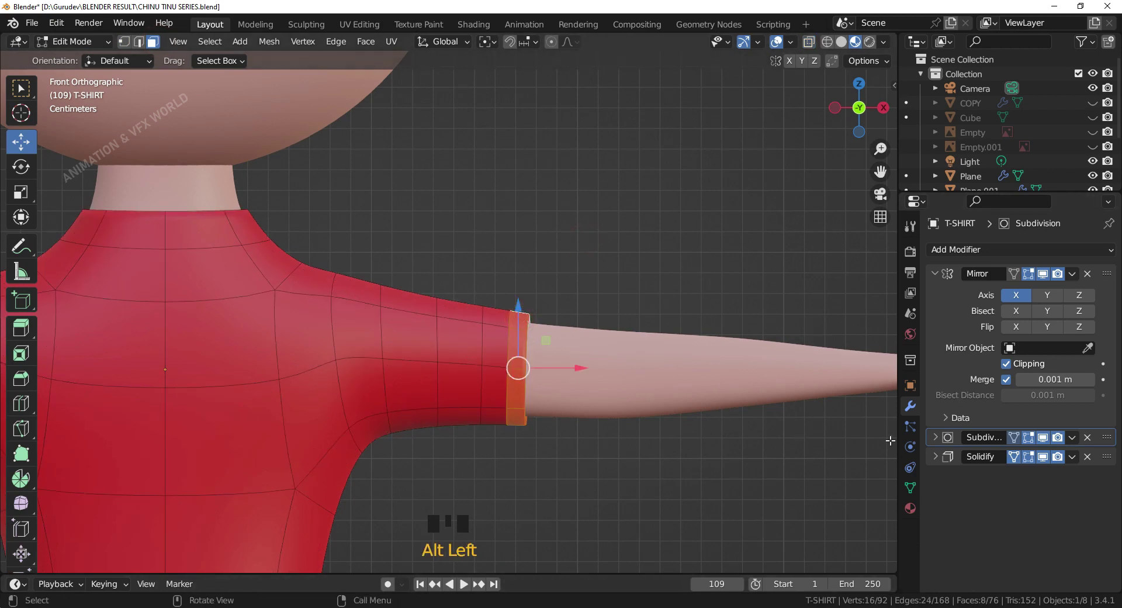
pyautogui.click(1044, 438)
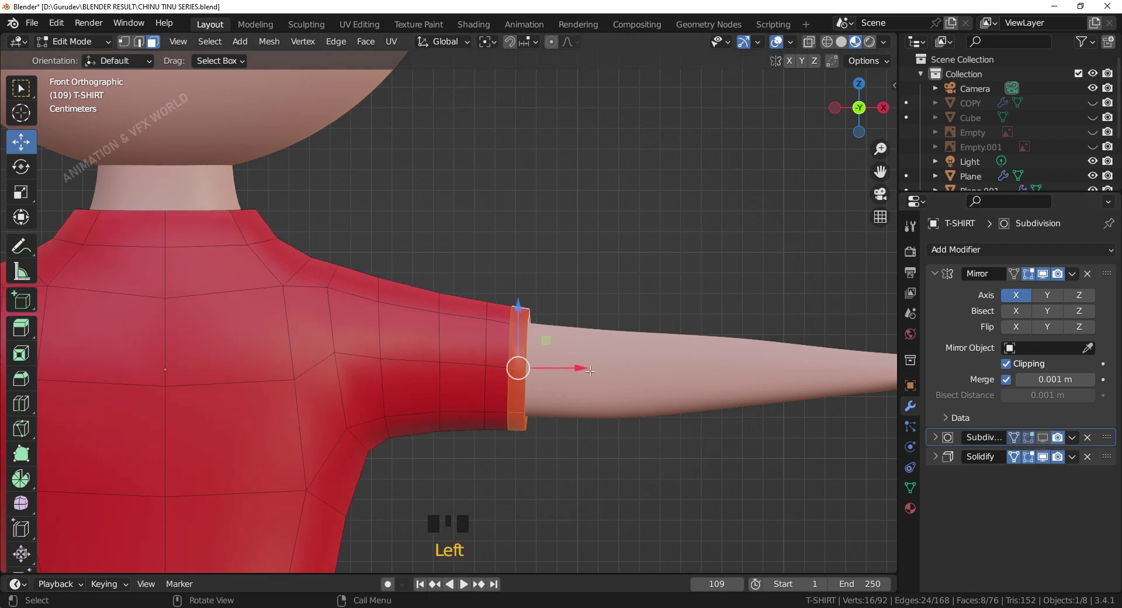
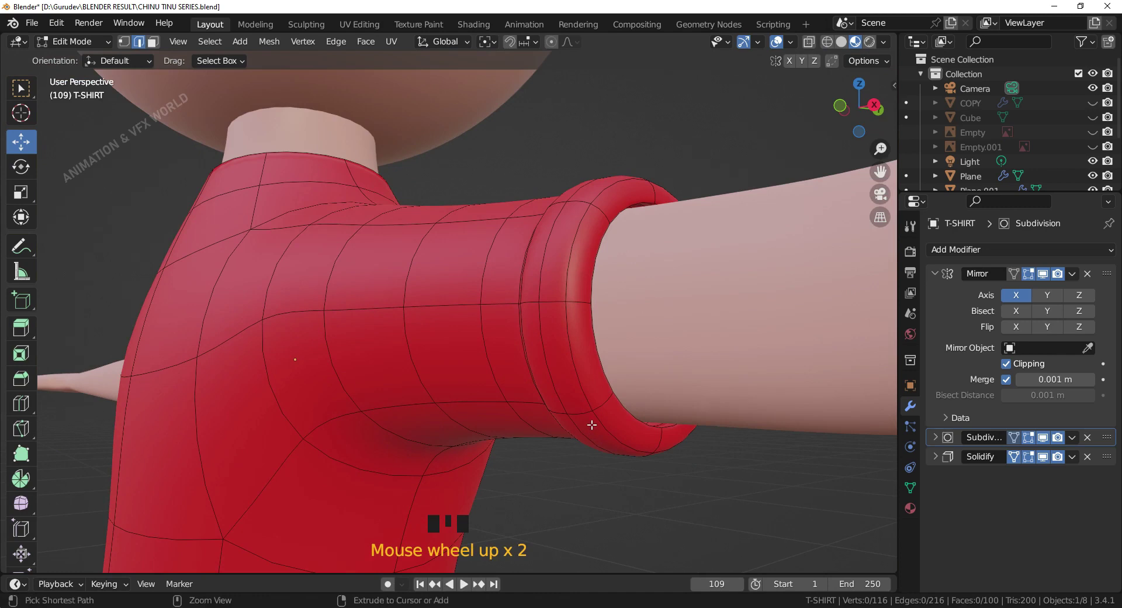
# Add and place two supporting edge loops across the sleeve cuff to round it
pyautogui.press('ctrl+r')
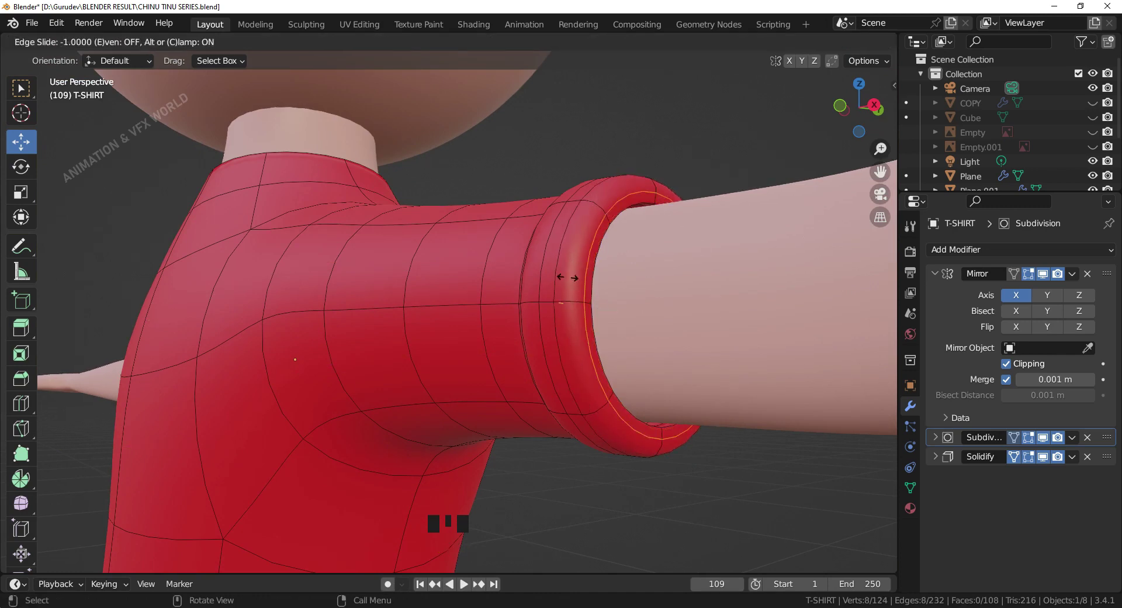
pyautogui.click(735, 478)
pyautogui.scroll(-3)
pyautogui.moveTo(618, 449); pyautogui.dragTo(728, 499)
pyautogui.press('KP_1')
pyautogui.scroll(3)
pyautogui.moveTo(563, 456); pyautogui.dragTo(548, 349)
pyautogui.press('Tab')
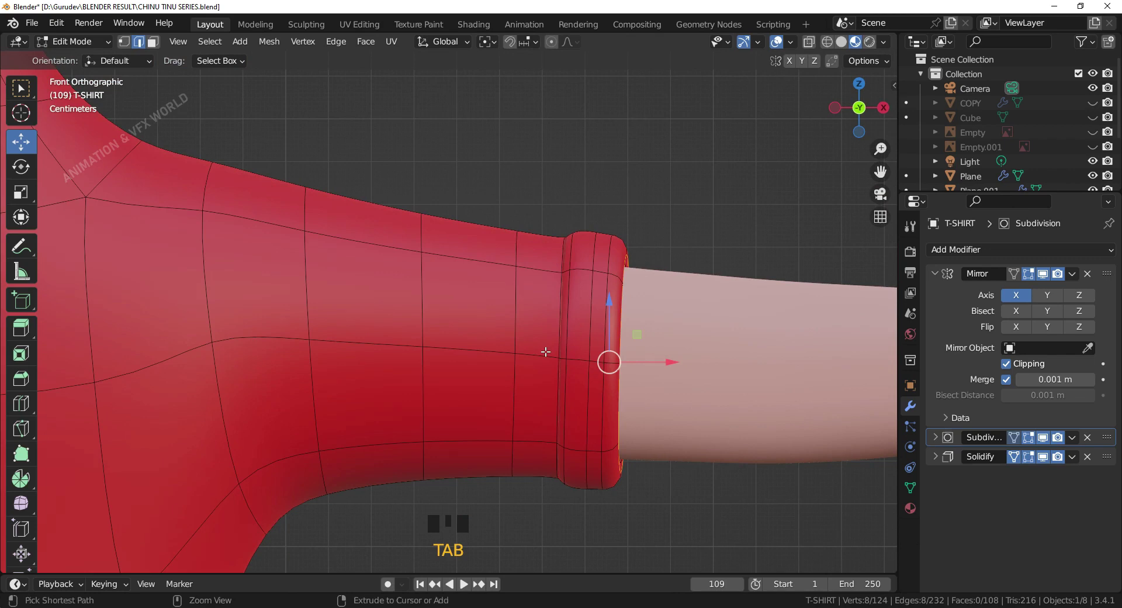
pyautogui.press('ctrl+r')
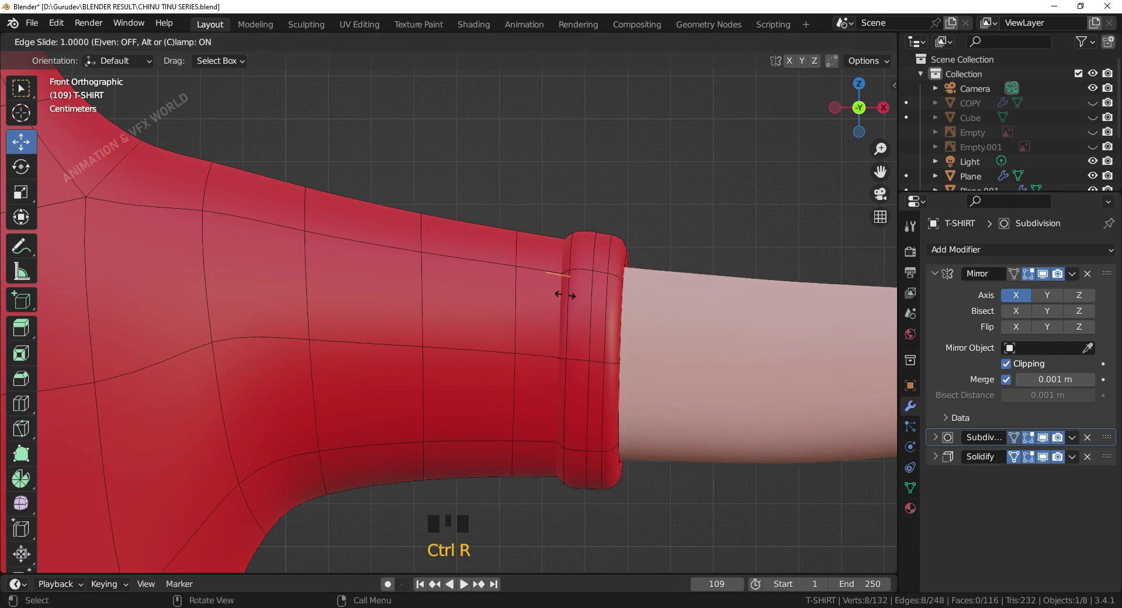
pyautogui.click(720, 517)
pyautogui.press('ctrl+r')
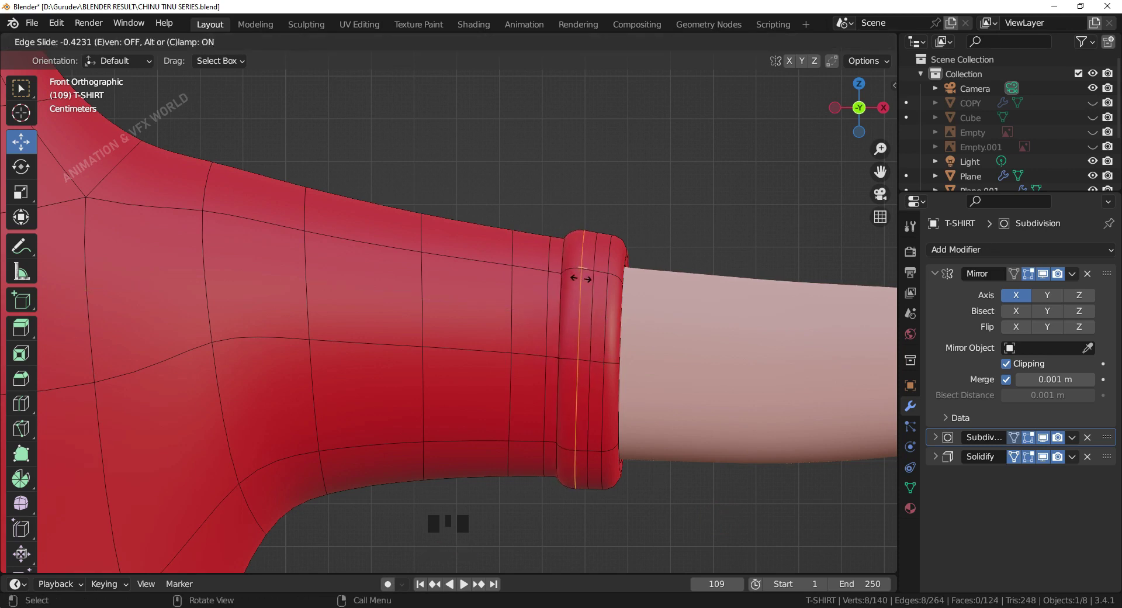
pyautogui.press('Tab')
pyautogui.click(718, 494)
# Start a new edge loop near the shirt's bottom hem
pyautogui.scroll(-3)
pyautogui.moveTo(549, 431); pyautogui.dragTo(550, 398)
pyautogui.press('KP_1')
pyautogui.scroll(-3)
pyautogui.moveTo(524, 437); pyautogui.dragTo(547, 346)
pyautogui.scroll(3)
pyautogui.moveTo(544, 338); pyautogui.dragTo(457, 299)
pyautogui.click(456, 299)
pyautogui.scroll(3)
pyautogui.press('ctrl+r')
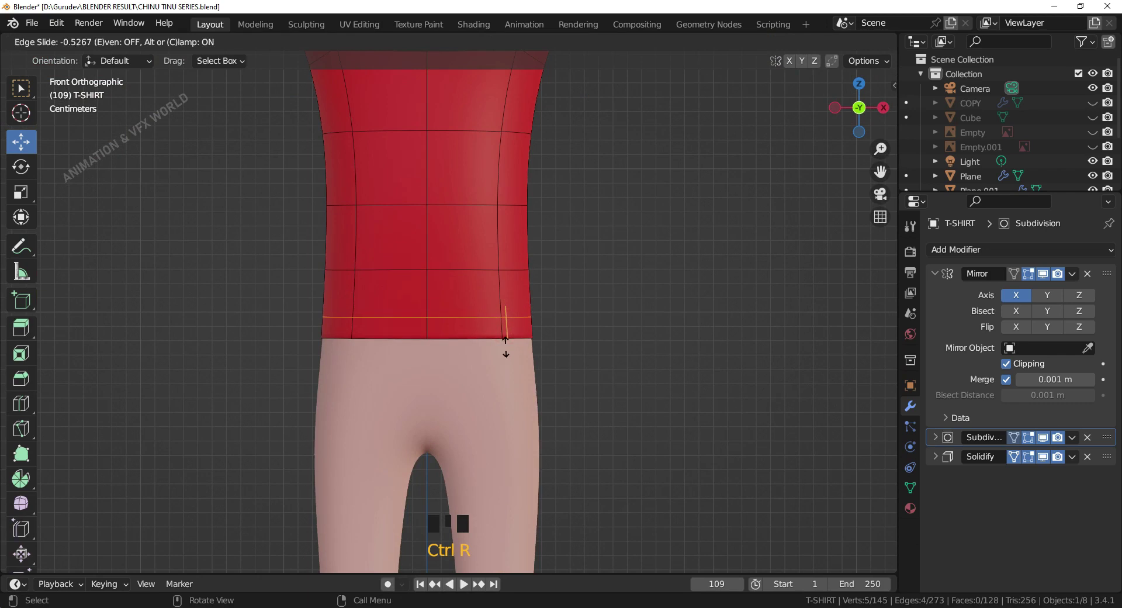
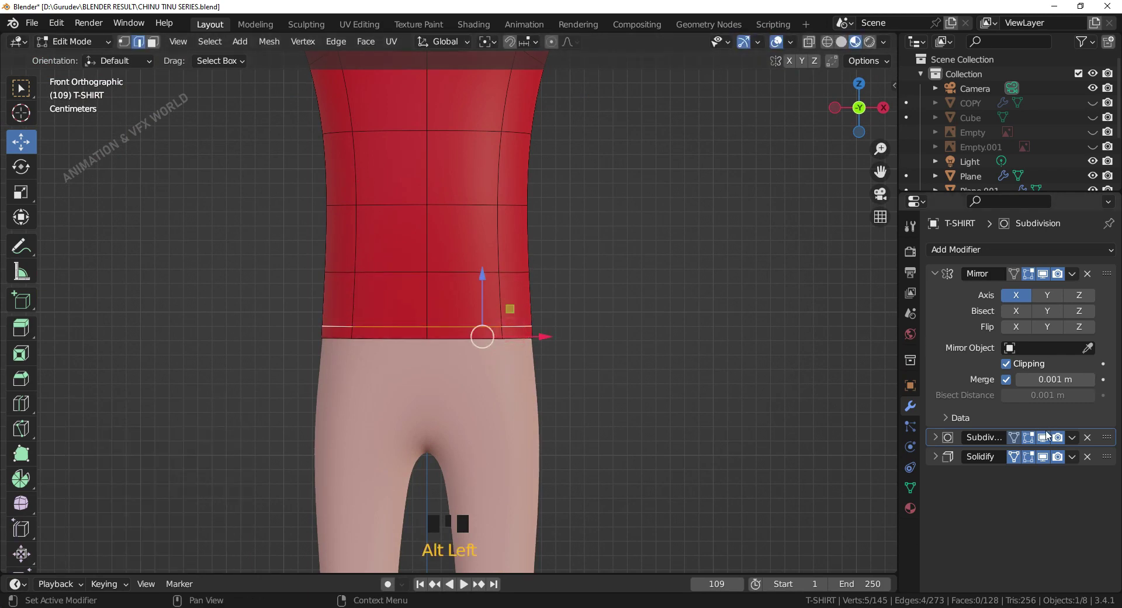
# Select the bottom face strip and extrude it outward along normals into a thick band
pyautogui.click(1048, 442)
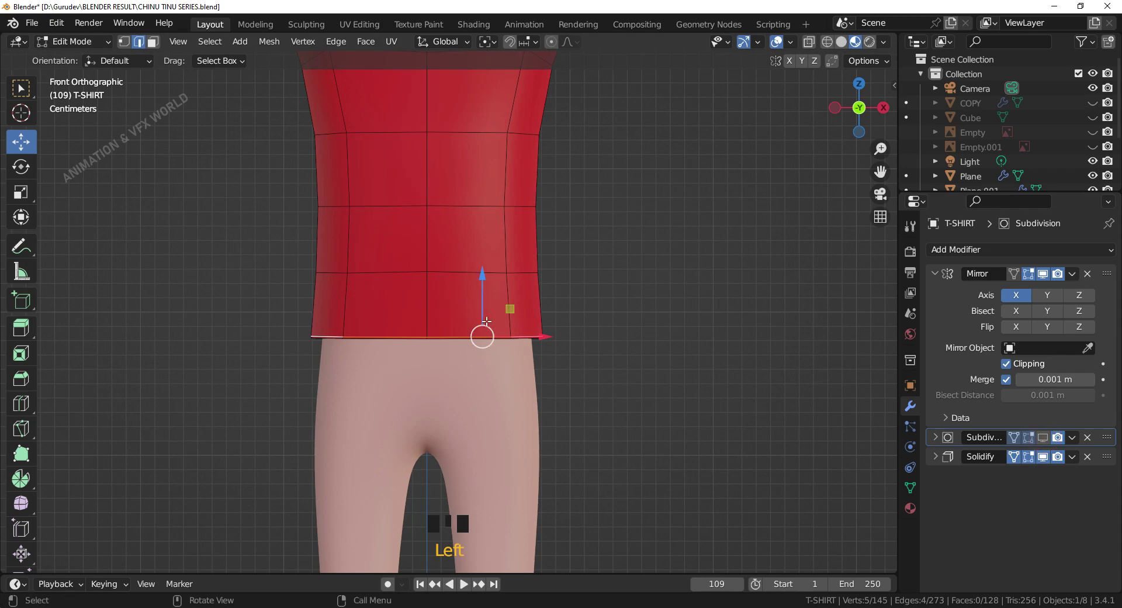
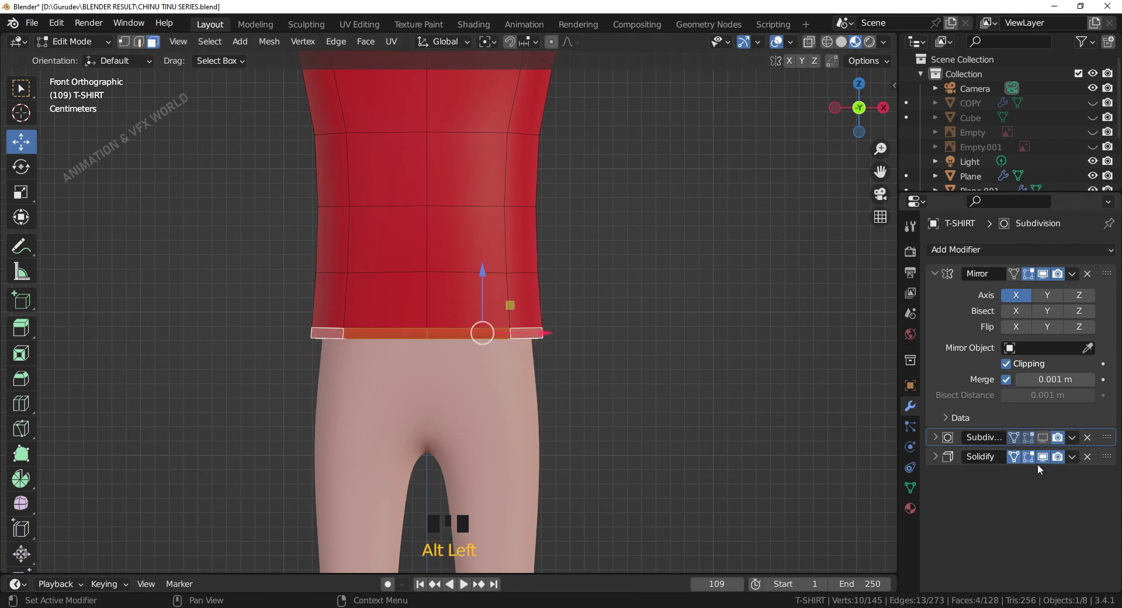
pyautogui.click(1049, 439)
pyautogui.click(1016, 437)
pyautogui.scroll(3)
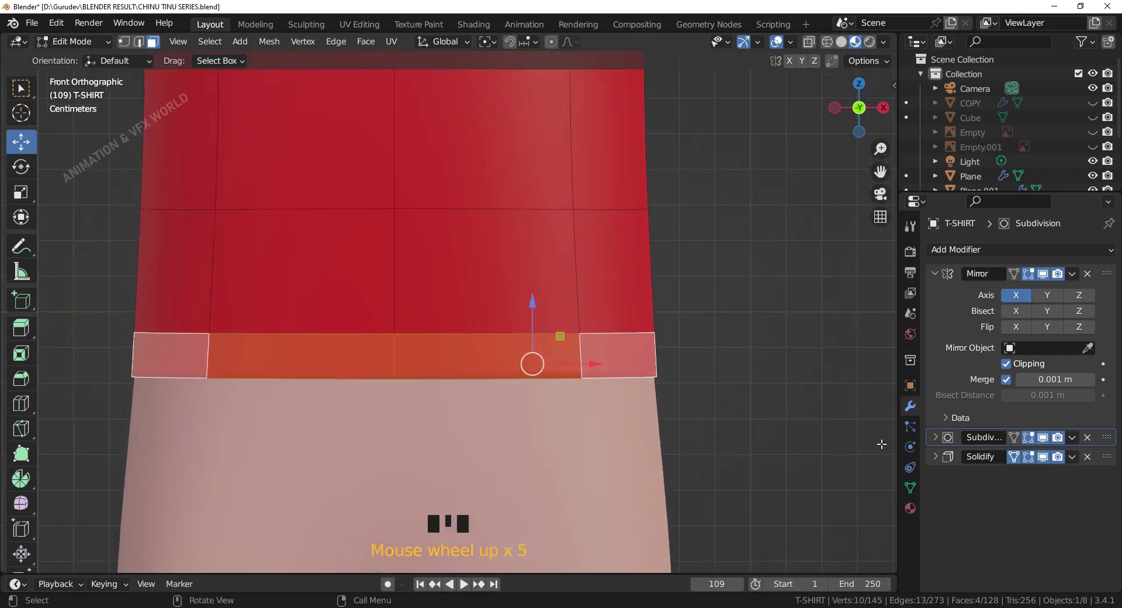
pyautogui.click(1021, 438)
pyautogui.click(1020, 438)
pyautogui.press('alt+e')
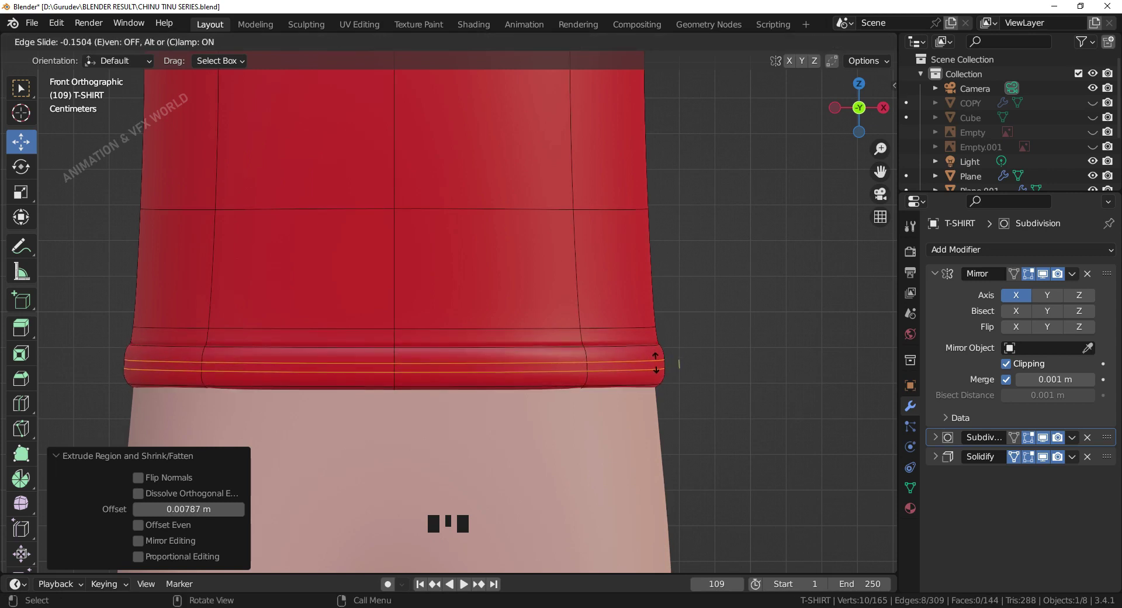
pyautogui.click(747, 410)
# Add loop cuts across the rolled hem to round it like the cuffs
pyautogui.scroll(-3)
pyautogui.moveTo(672, 401); pyautogui.dragTo(482, 392)
pyautogui.press('KP_1')
pyautogui.click(678, 429)
pyautogui.scroll(3)
pyautogui.click(522, 317)
pyautogui.click(734, 357)
pyautogui.press('ctrl+r')
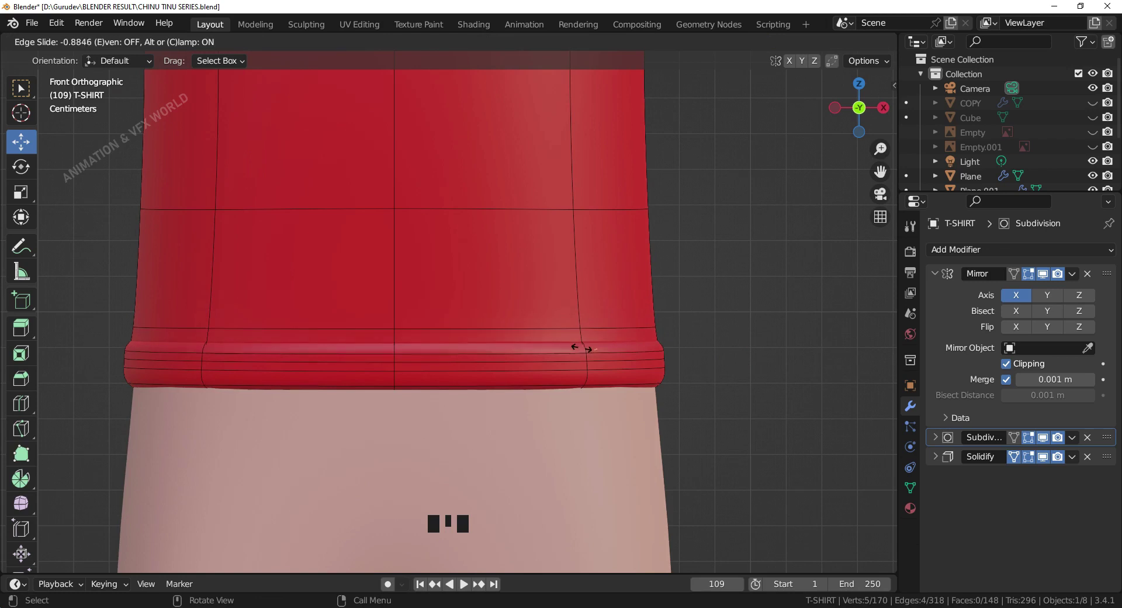
pyautogui.click(751, 378)
# Inspect the rolled hem from the front and reselect the shirt for further editing
pyautogui.scroll(-3)
pyautogui.moveTo(606, 351); pyautogui.dragTo(827, 287)
pyautogui.press('KP_1')
pyautogui.scroll(-3)
pyautogui.moveTo(610, 292); pyautogui.dragTo(645, 335)
pyautogui.scroll(3)
pyautogui.moveTo(563, 290); pyautogui.dragTo(558, 342)
pyautogui.scroll(3)
pyautogui.moveTo(546, 326); pyautogui.dragTo(486, 294)
pyautogui.click(486, 294)
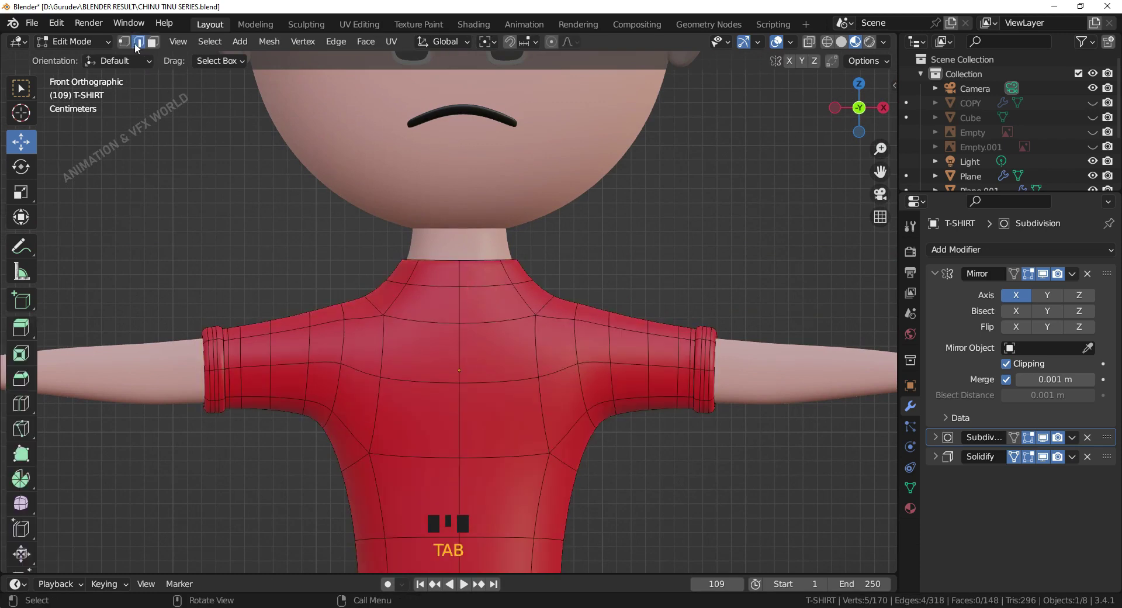
# In vertex mode, add an edge loop near the neckline and set its position
pyautogui.click(128, 42)
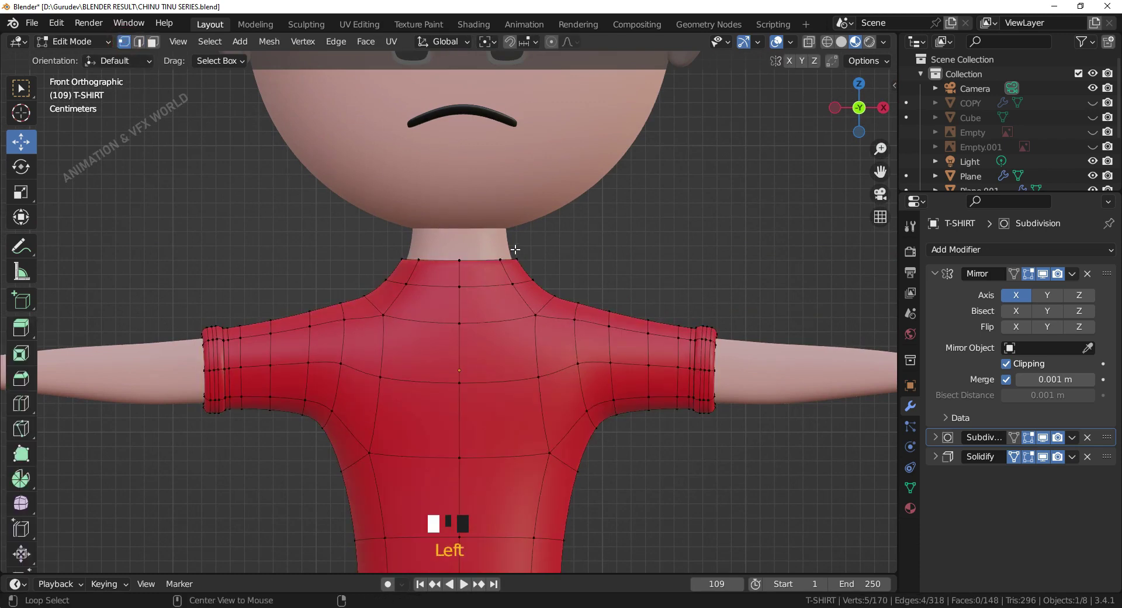
pyautogui.click(673, 264)
pyautogui.moveTo(653, 286); pyautogui.dragTo(552, 306)
pyautogui.press('ctrl+r')
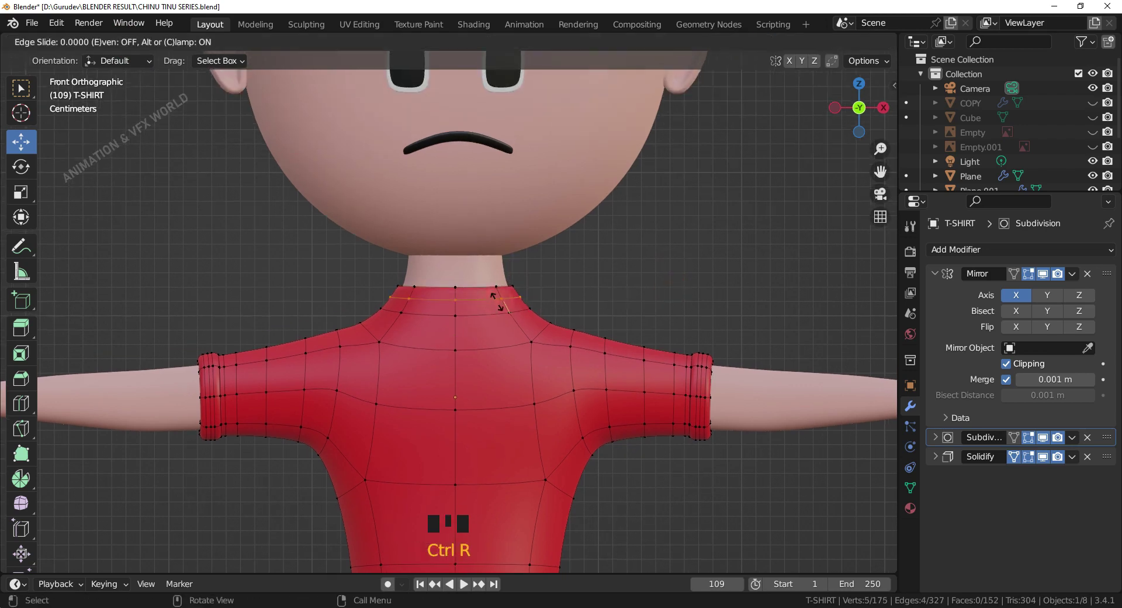
pyautogui.click(451, 277)
pyautogui.moveTo(445, 548); pyautogui.dragTo(646, 293)
pyautogui.click(647, 293)
# Return to object mode and review the shirt from the front
pyautogui.scroll(-3)
pyautogui.moveTo(553, 427); pyautogui.dragTo(568, 413)
pyautogui.press('KP_1')
pyautogui.scroll(-3)
pyautogui.moveTo(555, 438); pyautogui.dragTo(524, 406)
pyautogui.press('KP_1')
pyautogui.scroll(3)
pyautogui.middleClick(549, 472)
pyautogui.scroll(3)
pyautogui.moveTo(564, 385); pyautogui.dragTo(617, 360)
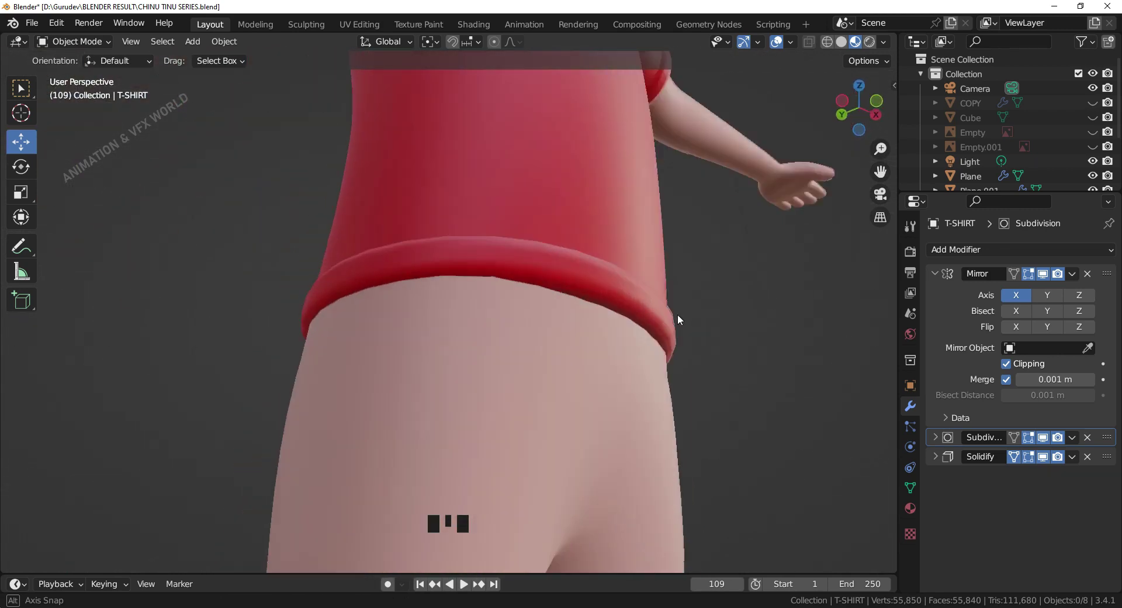
# Reorder the modifiers so Subdivision again sits before Solidify, fixing the exposed skin patches
pyautogui.moveTo(1113, 461); pyautogui.dragTo(1113, 435)
pyautogui.scroll(-3)
pyautogui.press('KP_1')
pyautogui.moveTo(679, 332); pyautogui.dragTo(686, 458)
pyautogui.scroll(3)
pyautogui.moveTo(1109, 462); pyautogui.dragTo(1110, 438)
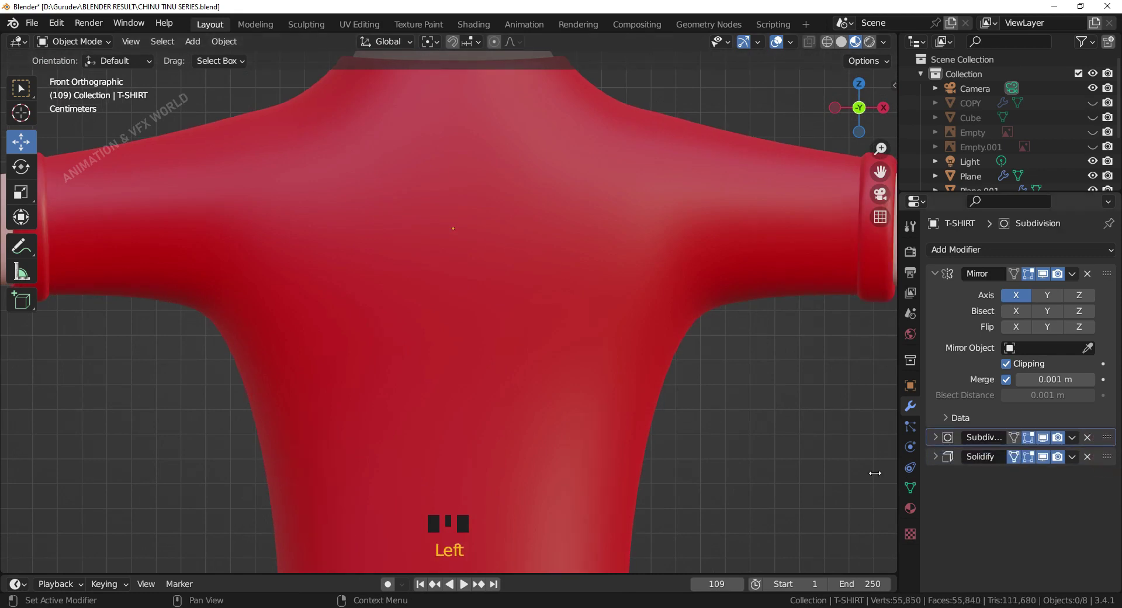
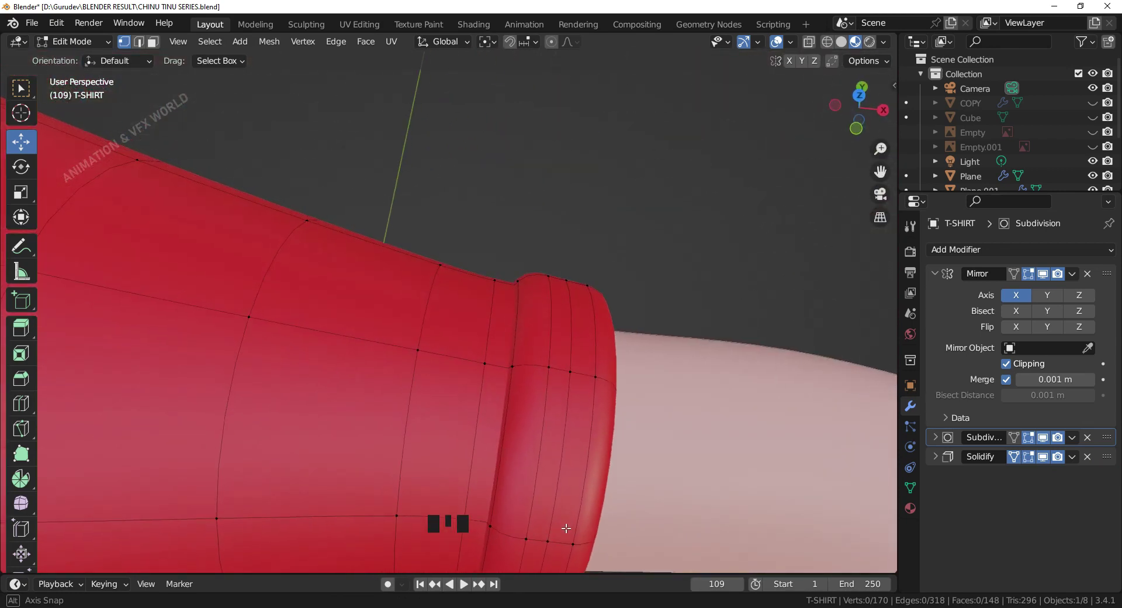
# Loop-select and adjust the sleeve cuff rings in Front view to finish the T-shirt cuffs
pyautogui.press('KP_1')
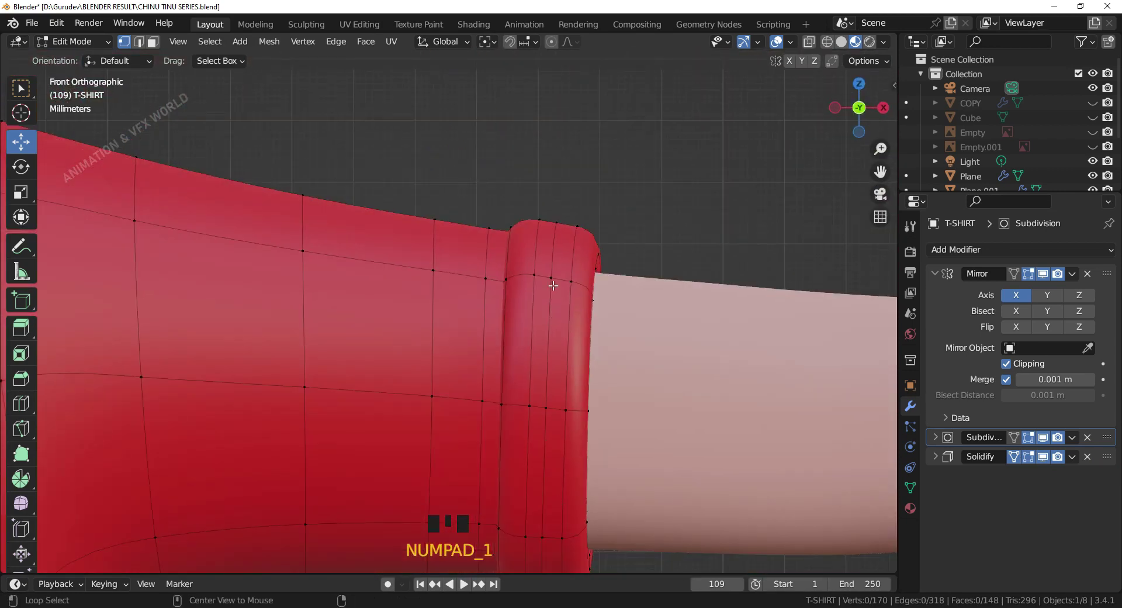
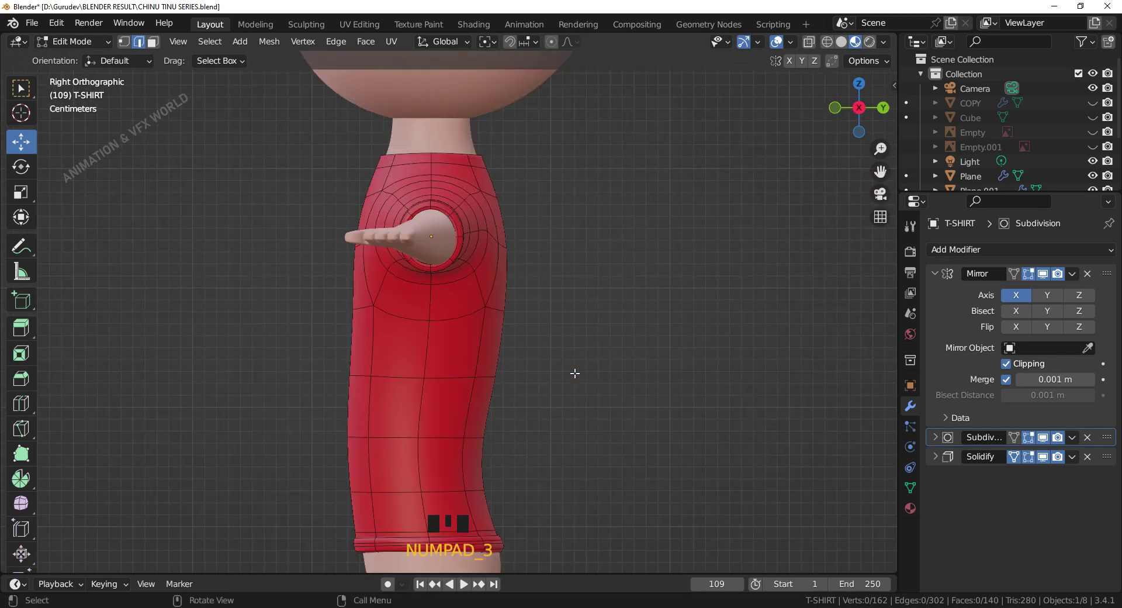
pyautogui.scroll(-3)
pyautogui.scroll(3)
pyautogui.moveTo(572, 355); pyautogui.dragTo(604, 410)
pyautogui.scroll(3)
pyautogui.moveTo(590, 385); pyautogui.dragTo(580, 430)
pyautogui.press('KP_1')
pyautogui.scroll(-3)
pyautogui.middleClick(527, 432)
pyautogui.scroll(-3)
pyautogui.moveTo(524, 409); pyautogui.dragTo(608, 437)
# Leave the shirt's Edit Mode and select the leg mesh Plane.003 for editing in Front view
pyautogui.press('Tab')
pyautogui.click(619, 442)
pyautogui.scroll(-3)
pyautogui.moveTo(604, 413); pyautogui.dragTo(590, 340)
pyautogui.scroll(3)
pyautogui.moveTo(596, 348); pyautogui.dragTo(474, 304)
# With the shorts reference shown, duplicate the hip and thigh faces and separate them as a new object
pyautogui.click(474, 303)
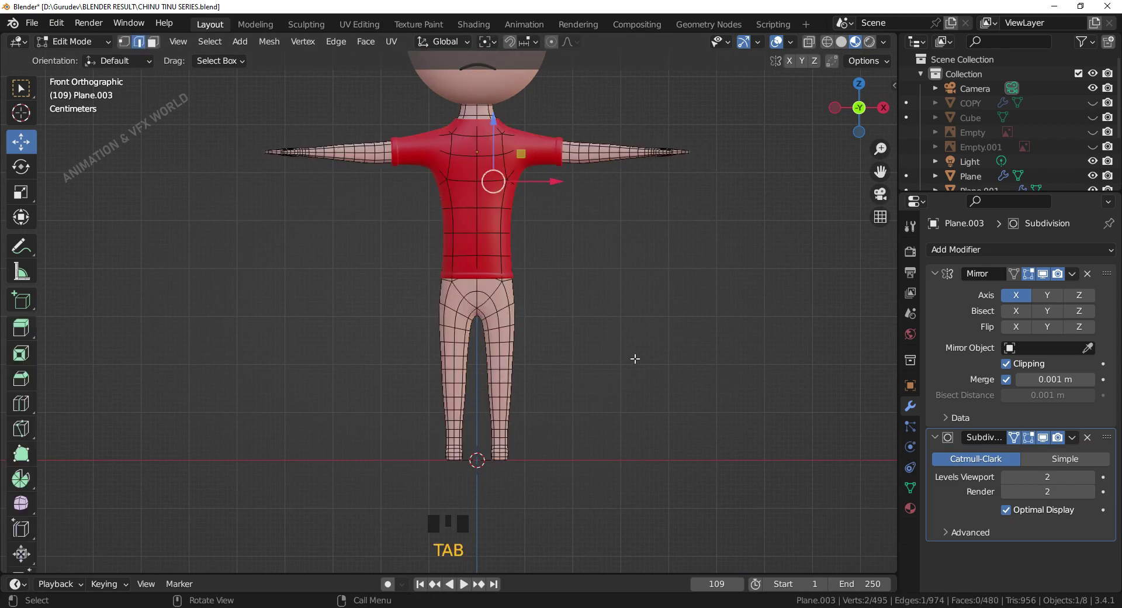
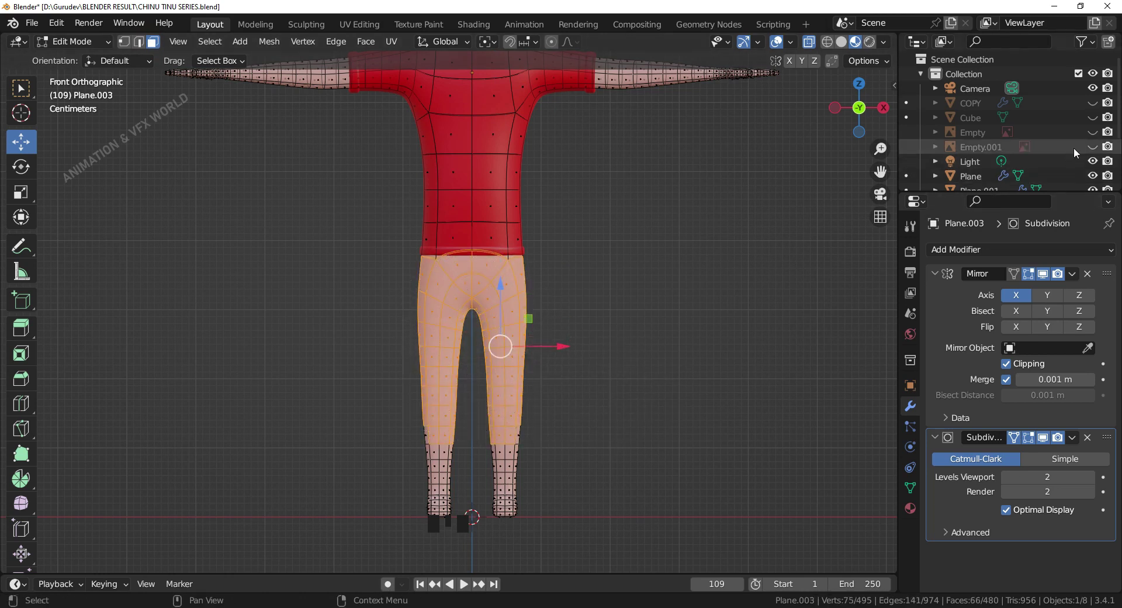
pyautogui.click(1096, 132)
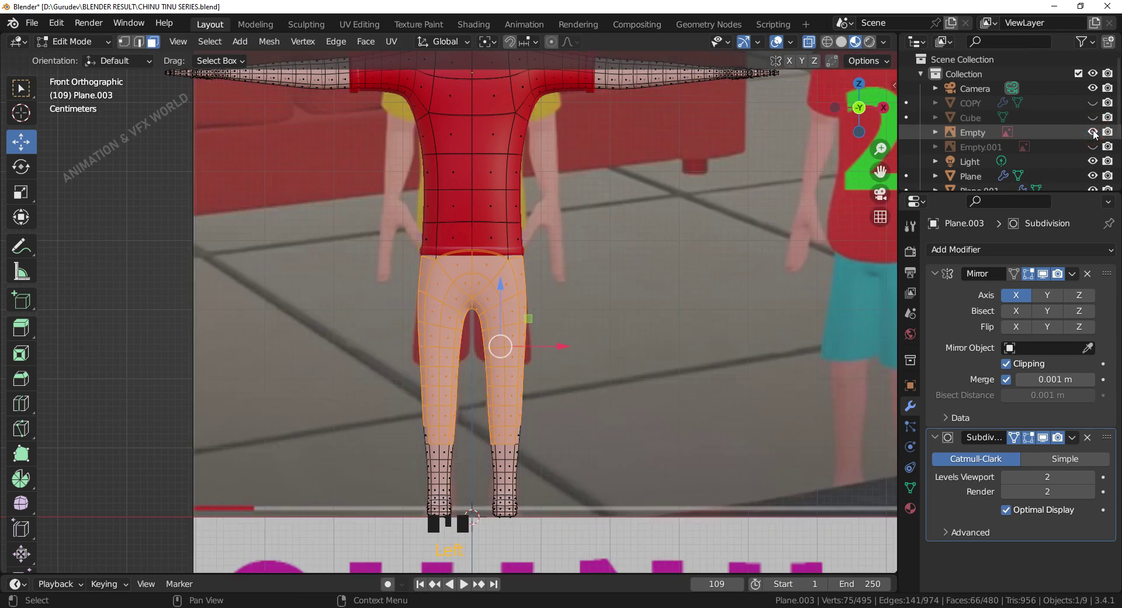
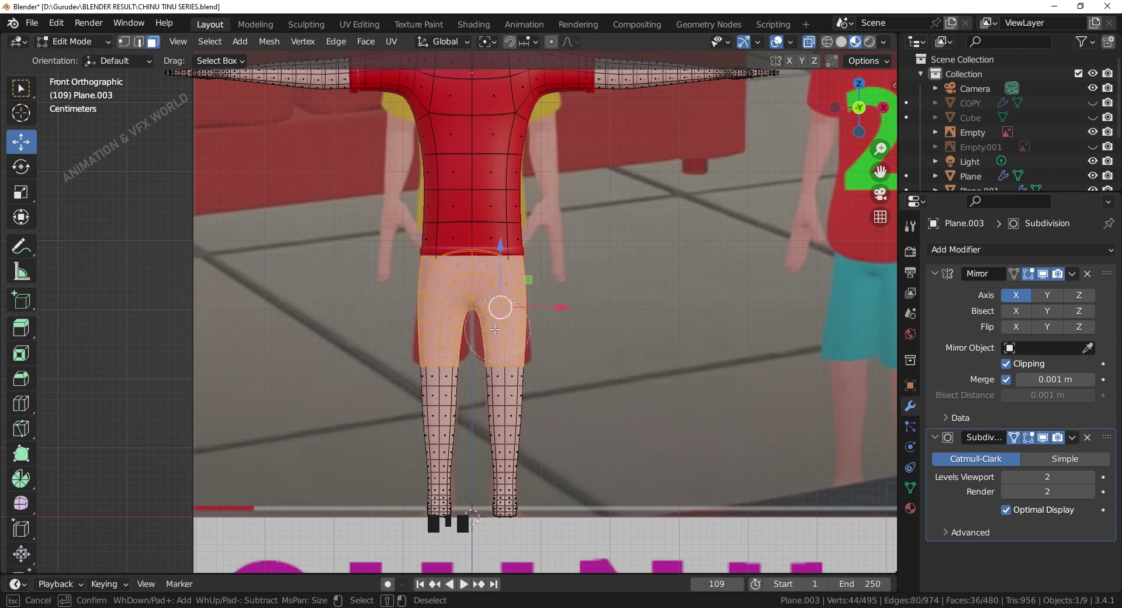
pyautogui.scroll(-3)
pyautogui.scroll(3)
pyautogui.scroll(3)
pyautogui.scroll(3)
pyautogui.click(1098, 132)
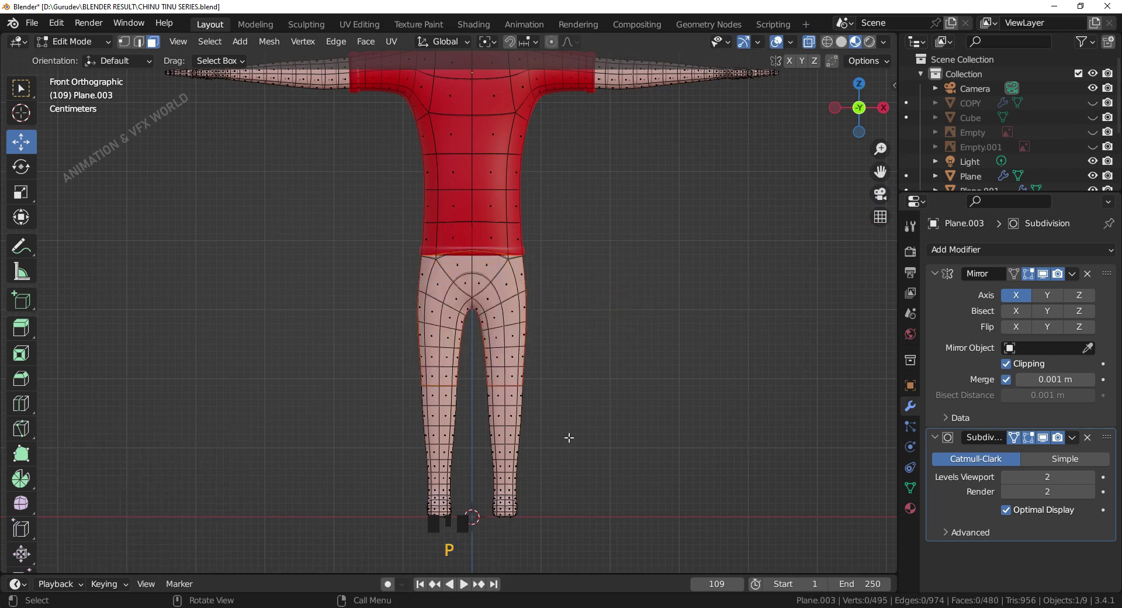
pyautogui.click(634, 307)
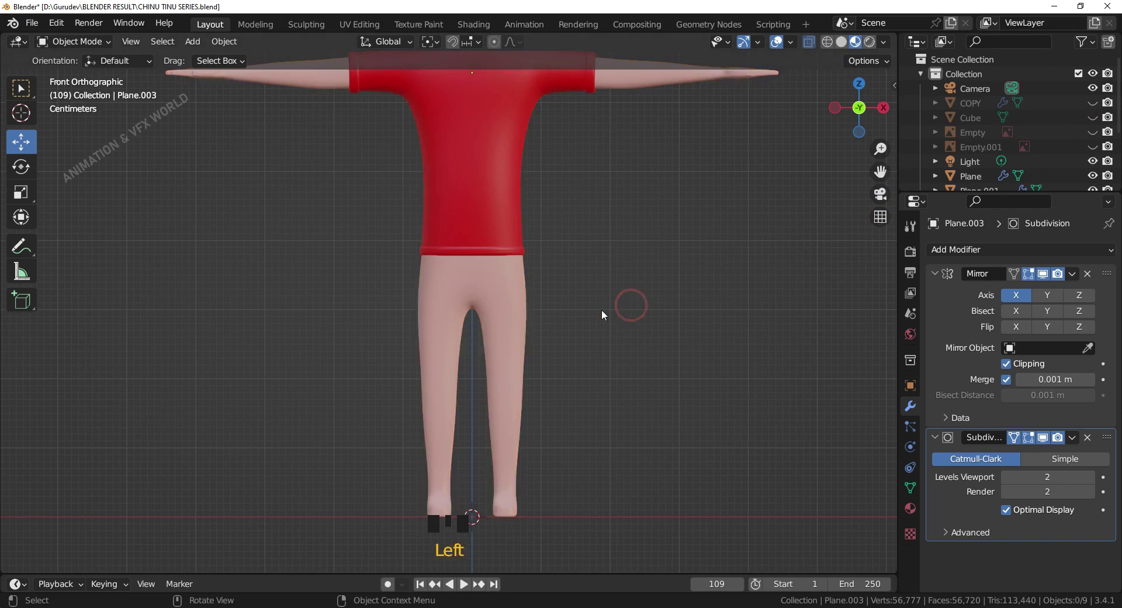
# Give the separated shorts piece Plane.004 a new blue material (H 0.667, S 1, V 0.8)
pyautogui.click(510, 283)
pyautogui.click(510, 283)
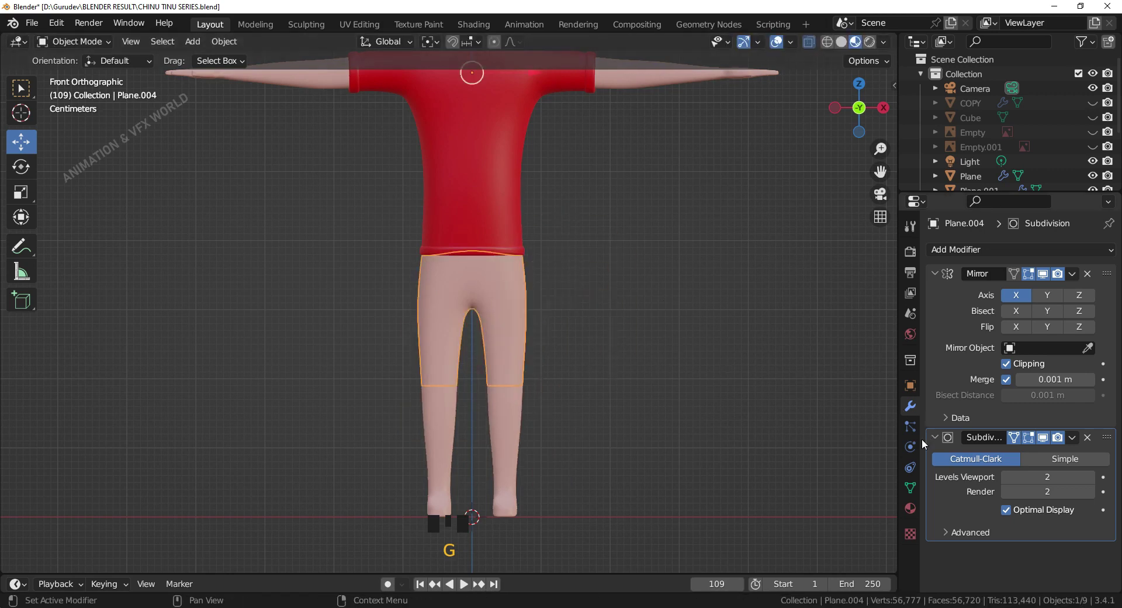
pyautogui.click(912, 509)
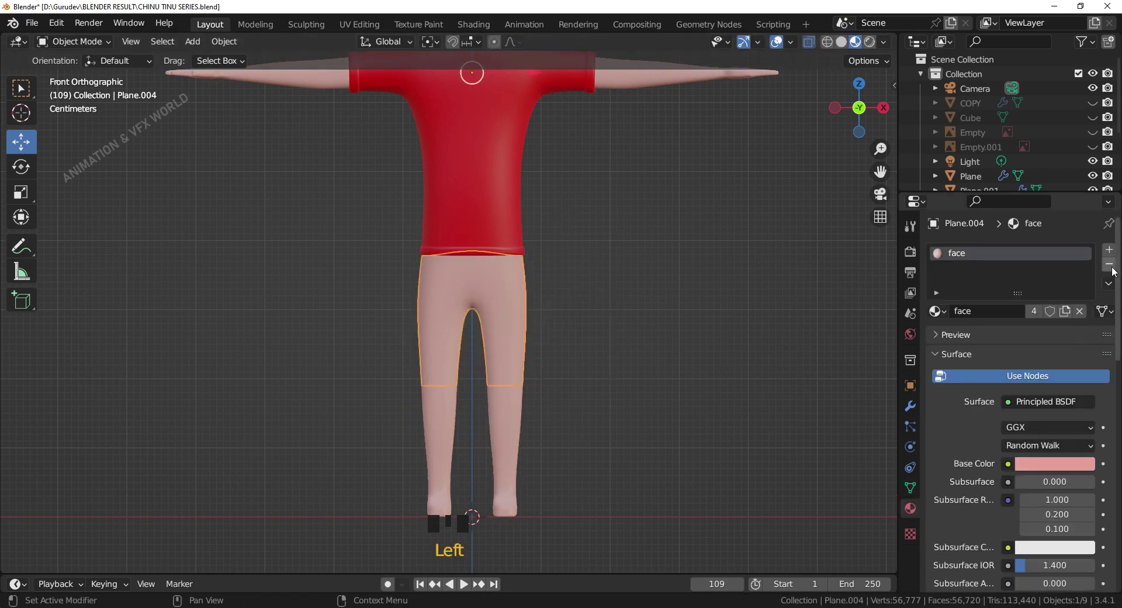
pyautogui.moveTo(1115, 269); pyautogui.dragTo(1099, 134)
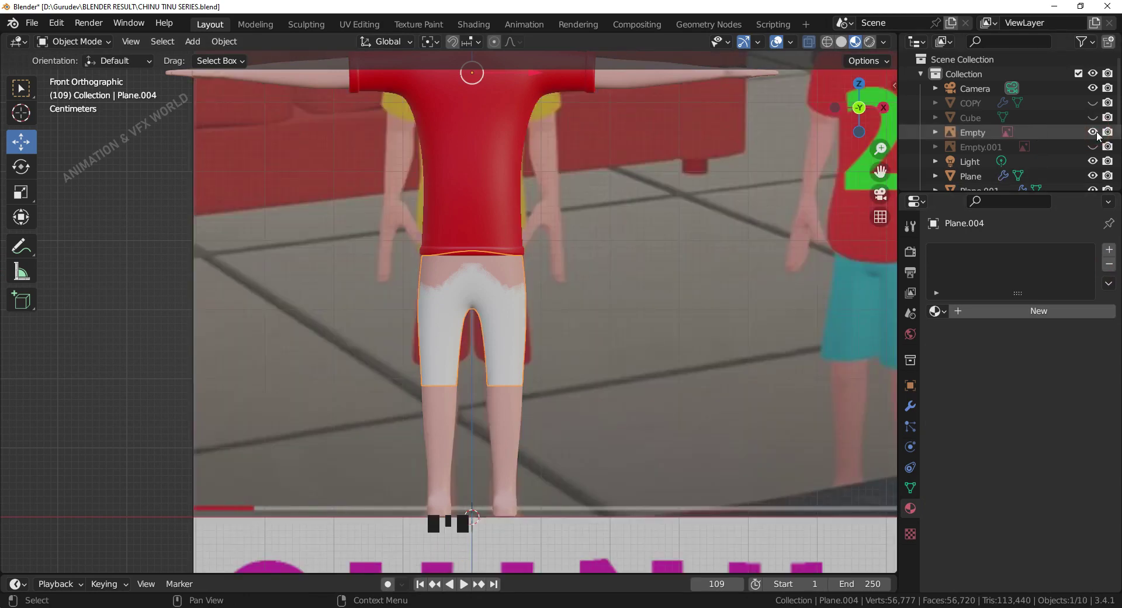
pyautogui.click(1099, 133)
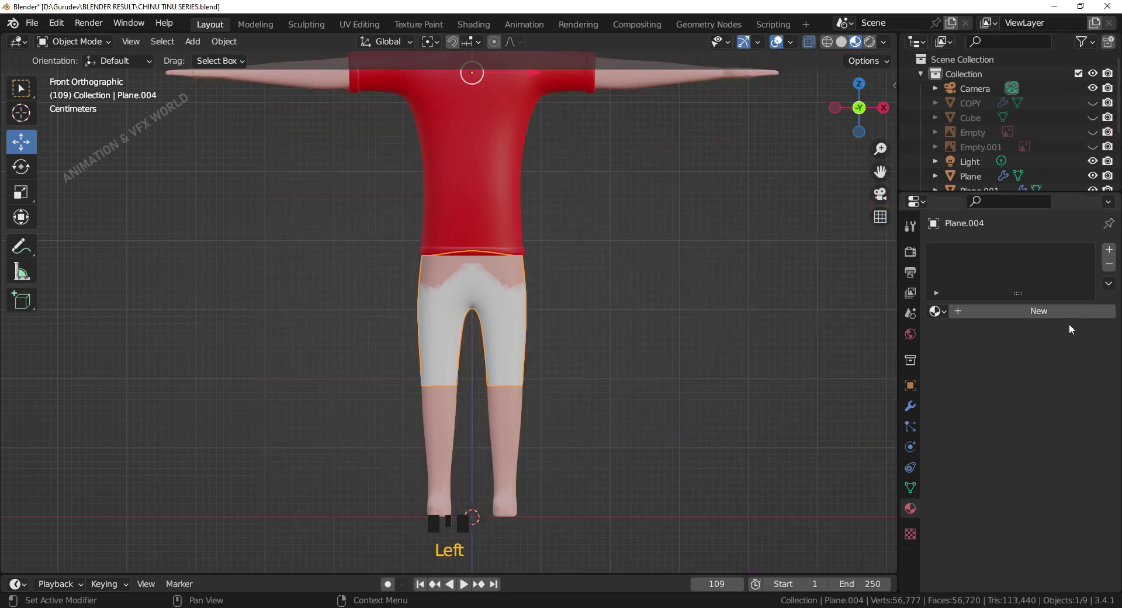
pyautogui.moveTo(1075, 319); pyautogui.dragTo(1069, 467)
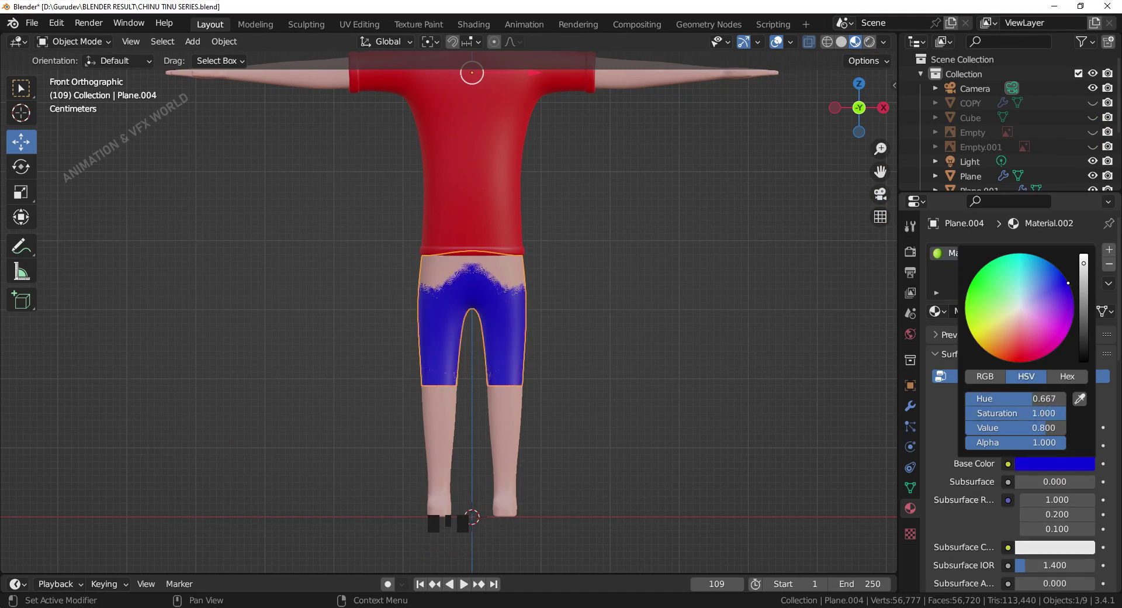
# Inspect the blue shorts on the character from several angles and deselect everything
pyautogui.scroll(-3)
pyautogui.moveTo(612, 369); pyautogui.dragTo(607, 378)
pyautogui.scroll(3)
pyautogui.scroll(3)
pyautogui.moveTo(605, 390); pyautogui.dragTo(608, 443)
pyautogui.scroll(-3)
pyautogui.middleClick(603, 434)
pyautogui.click(595, 414)
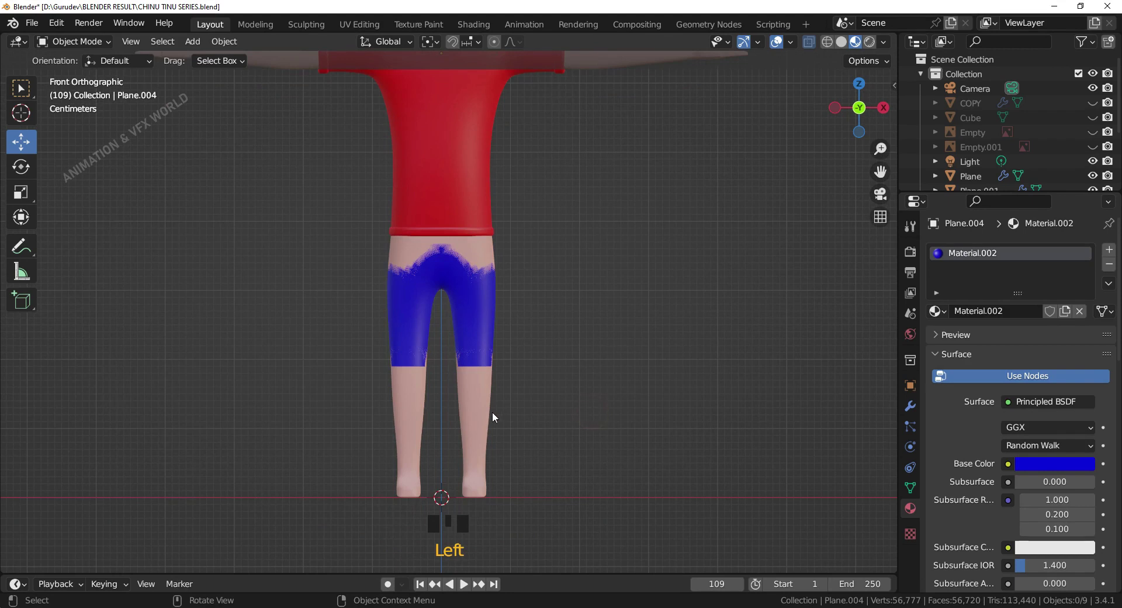
# Add a Shrinkwrap modifier to the shorts targeting the body mesh and move it first in the stack
pyautogui.doubleClick(489, 412)
pyautogui.scroll(3)
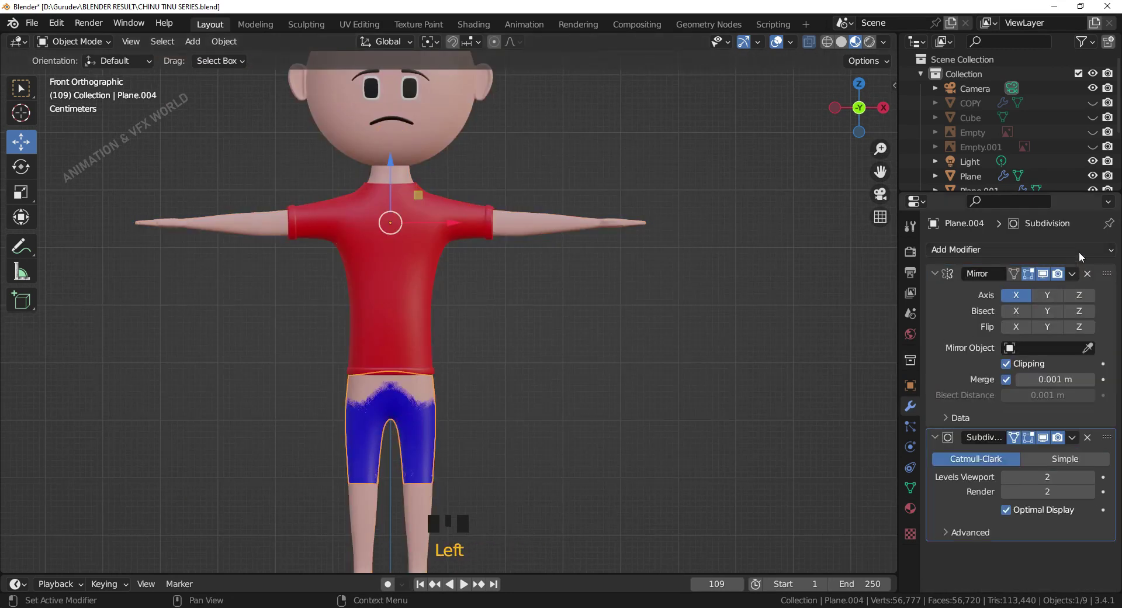
pyautogui.moveTo(1082, 254); pyautogui.dragTo(1086, 446)
pyautogui.scroll(-3)
pyautogui.moveTo(1072, 487); pyautogui.dragTo(1051, 359)
pyautogui.scroll(3)
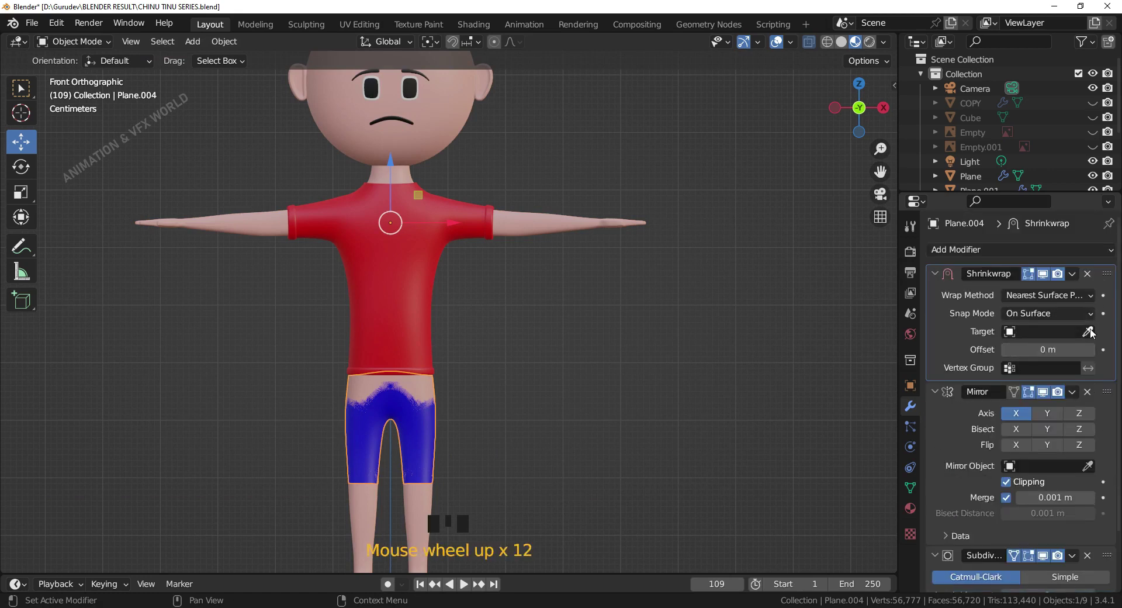
pyautogui.click(1089, 338)
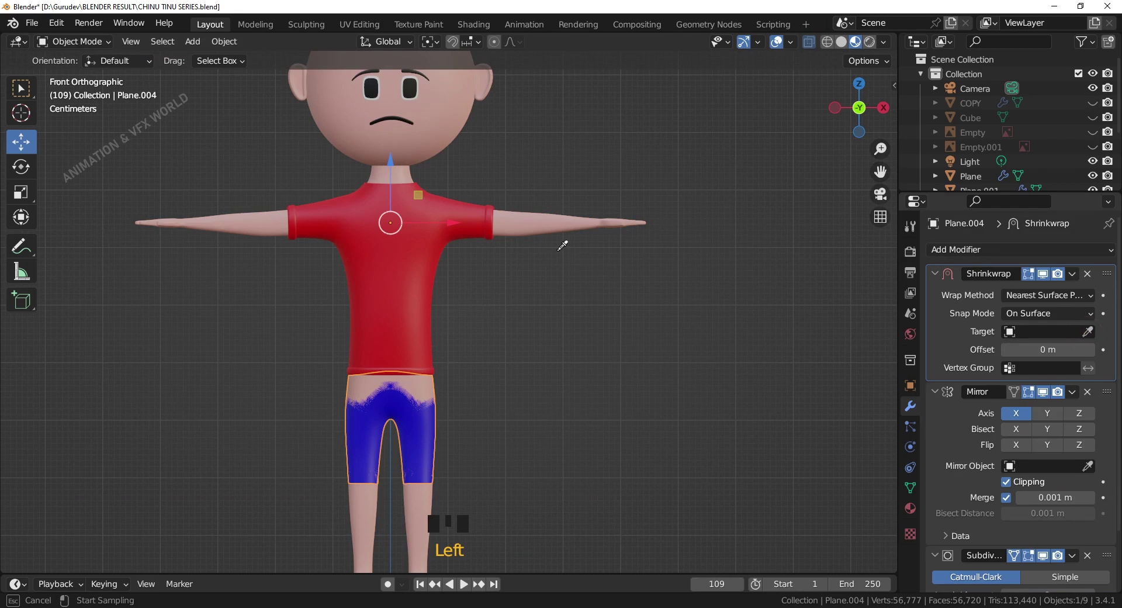
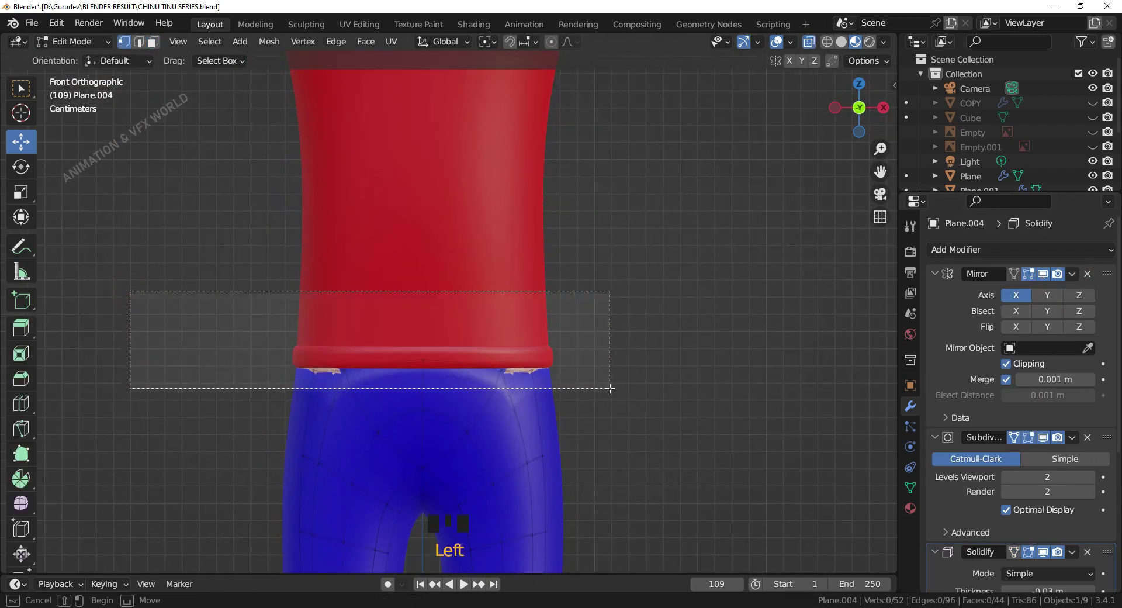
# Flatten the shorts' top edge vertices with S, Z, 0 in Front view
pyautogui.press('s')
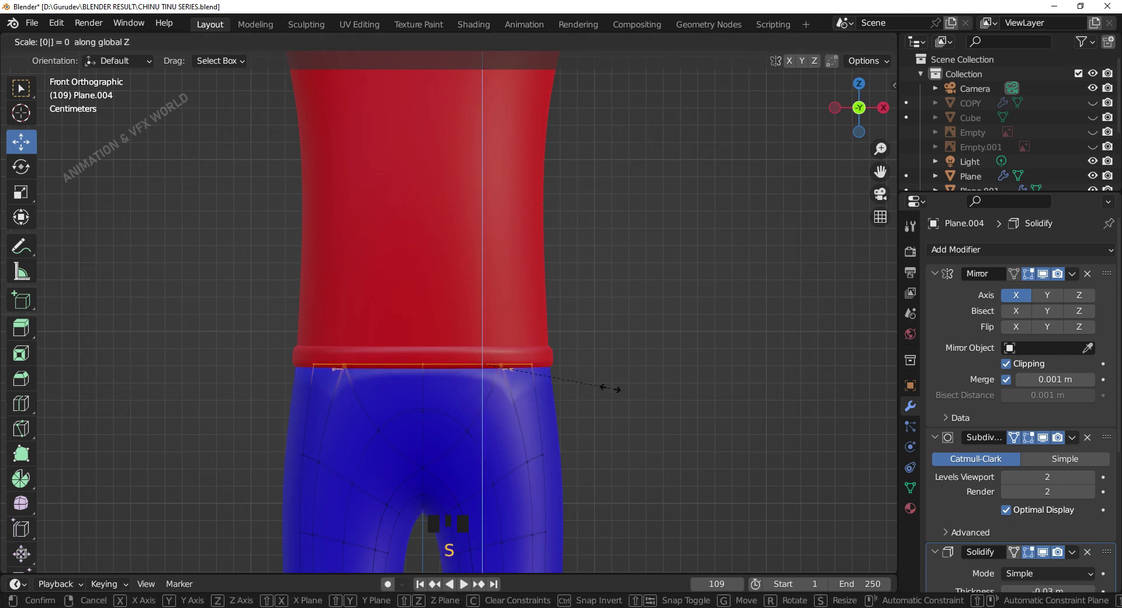
pyautogui.click(558, 45)
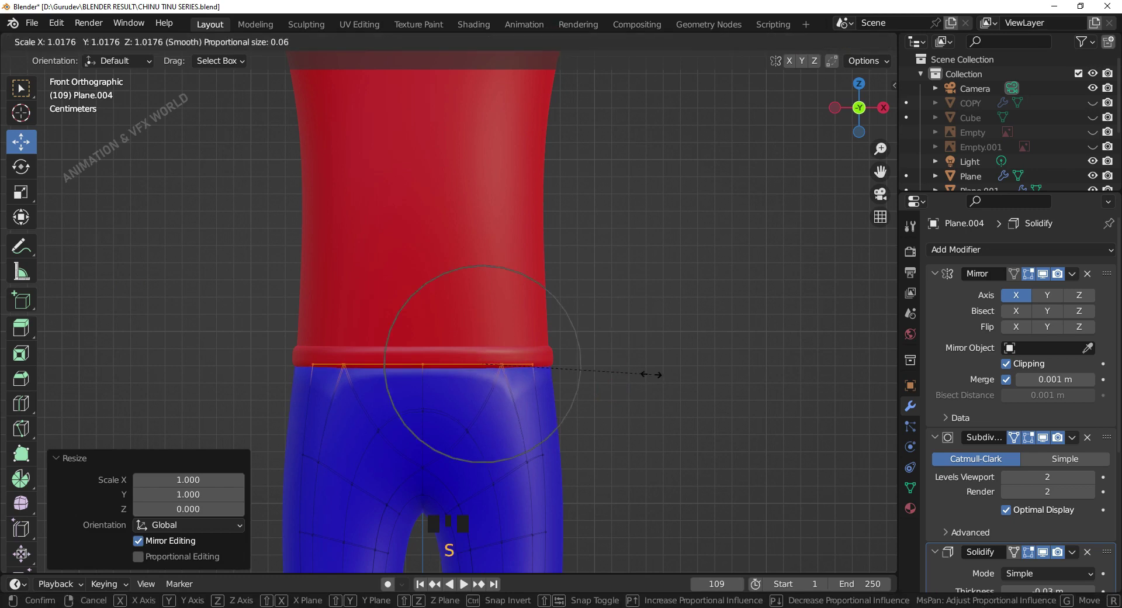
pyautogui.click(674, 388)
pyautogui.moveTo(633, 390); pyautogui.dragTo(424, 386)
pyautogui.press('KP_1')
pyautogui.scroll(3)
pyautogui.click(537, 406)
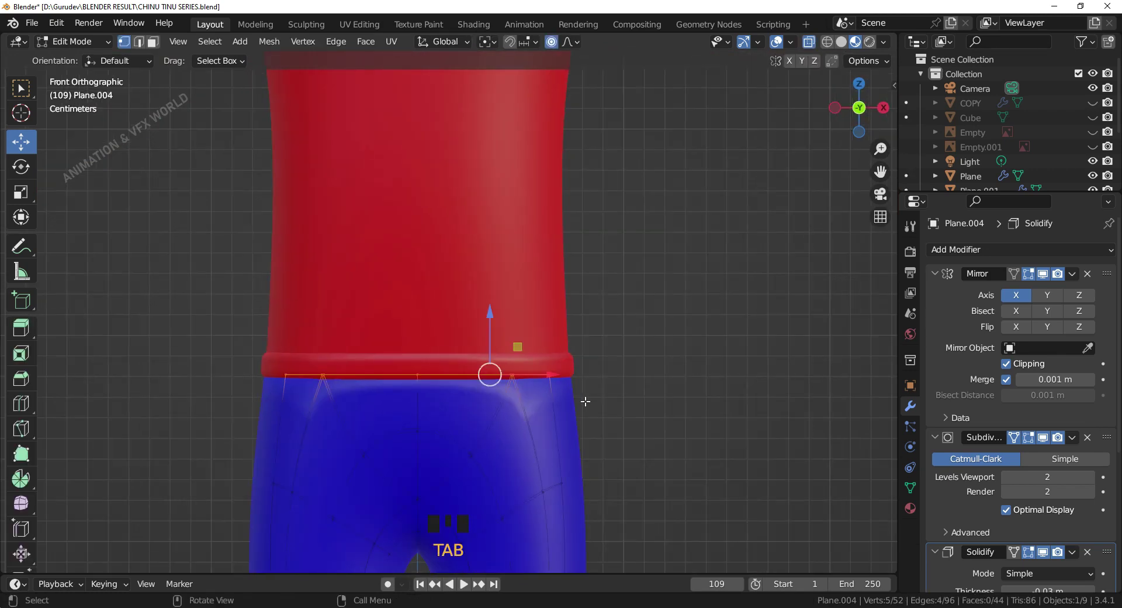
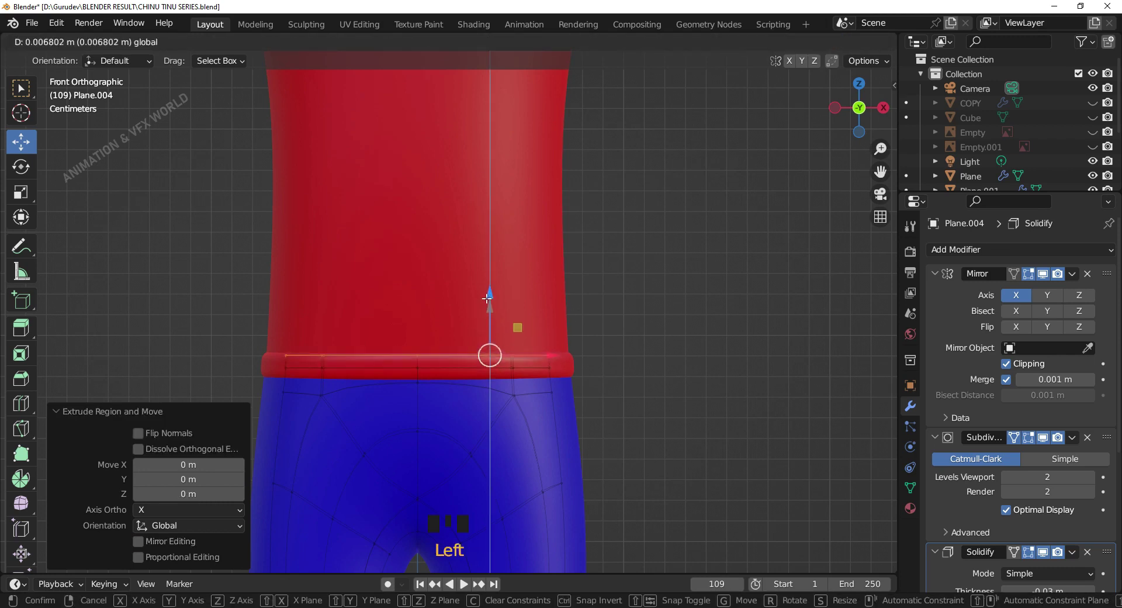
# Extrude the flattened top edge upward into a waistband under the shirt hem
pyautogui.click(698, 354)
pyautogui.moveTo(672, 352); pyautogui.dragTo(452, 356)
pyautogui.press('KP_3')
pyautogui.moveTo(524, 396); pyautogui.dragTo(448, 335)
pyautogui.click(448, 335)
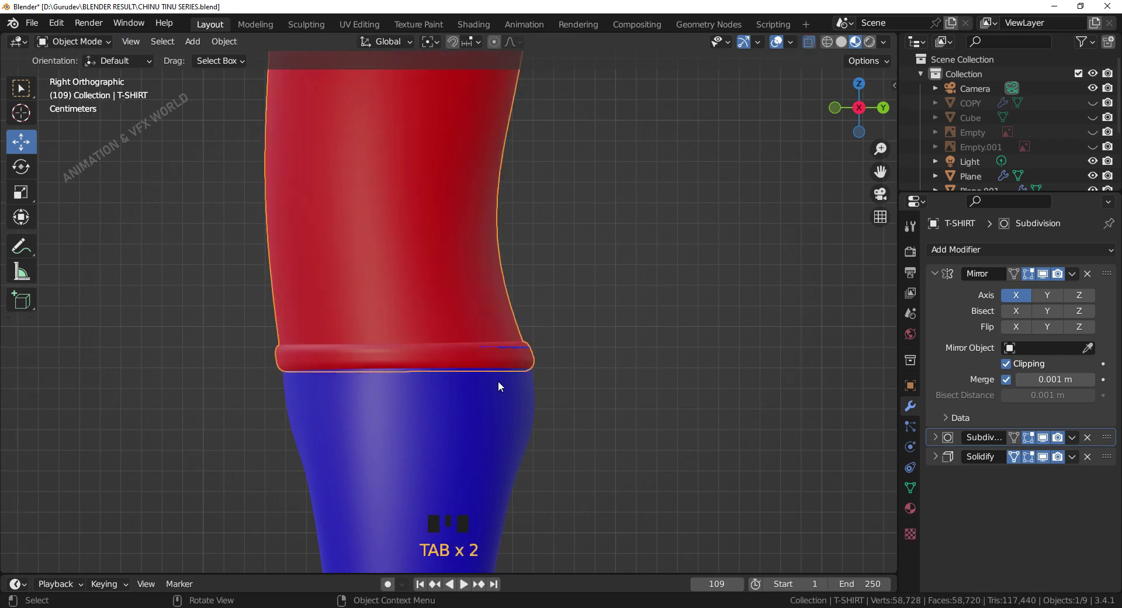
# Select the waistband in Right view, shrink the selection one step and scale it slightly inward along Y
pyautogui.click(486, 412)
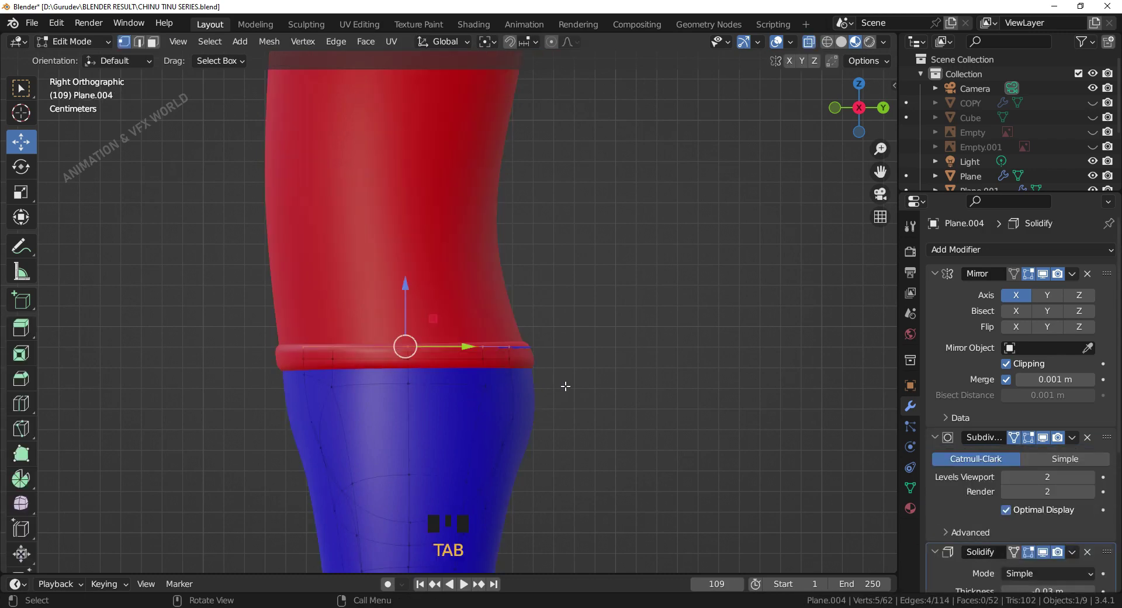
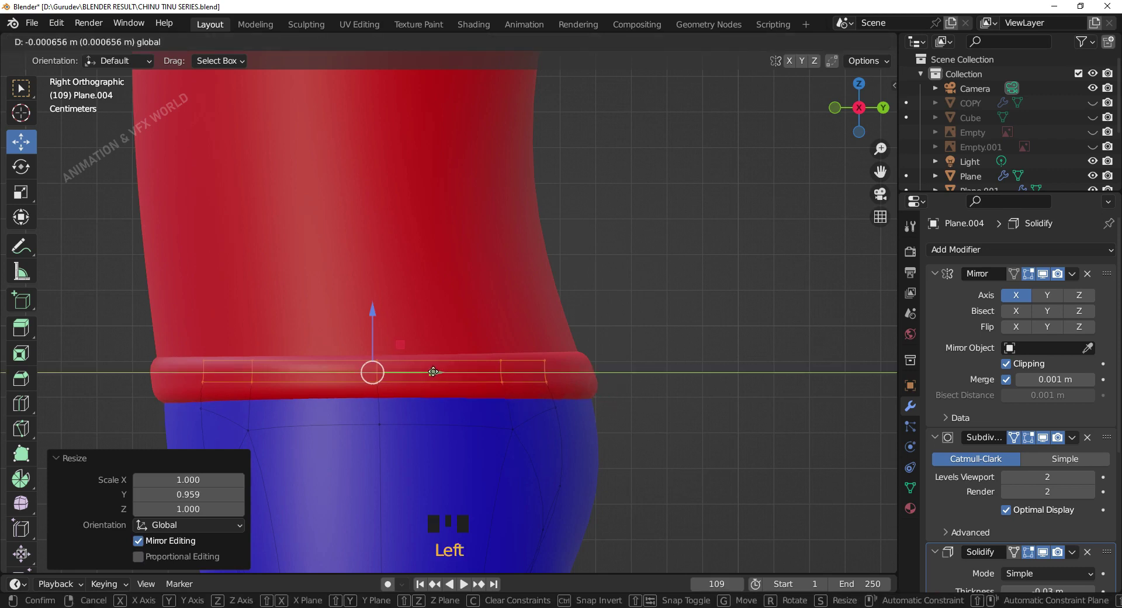
pyautogui.press('ctrl+KP_Subtract')
pyautogui.press('s')
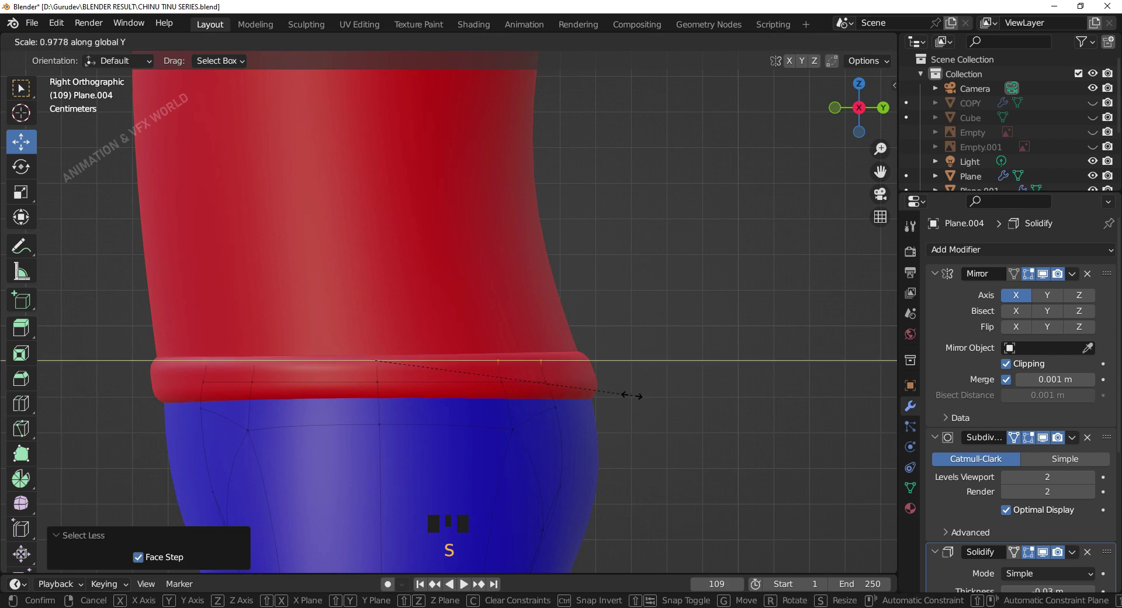
pyautogui.click(678, 376)
pyautogui.scroll(-3)
pyautogui.moveTo(617, 352); pyautogui.dragTo(617, 395)
# Return to Object Mode and check the snug waistband fit from the front
pyautogui.press('Tab')
pyautogui.scroll(-3)
pyautogui.click(572, 292)
pyautogui.moveTo(527, 303); pyautogui.dragTo(538, 360)
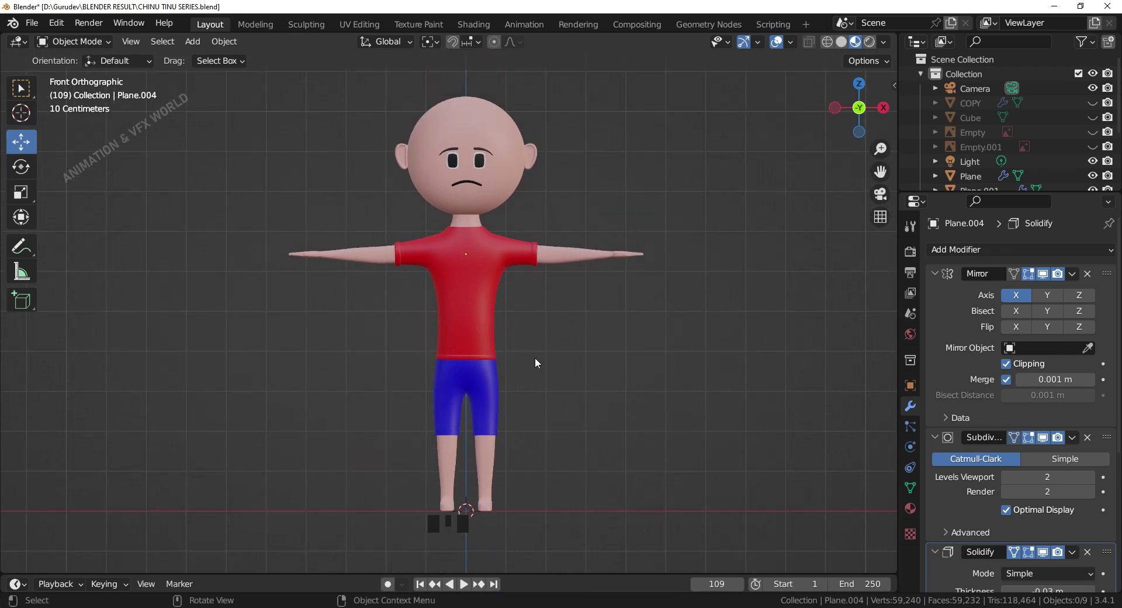